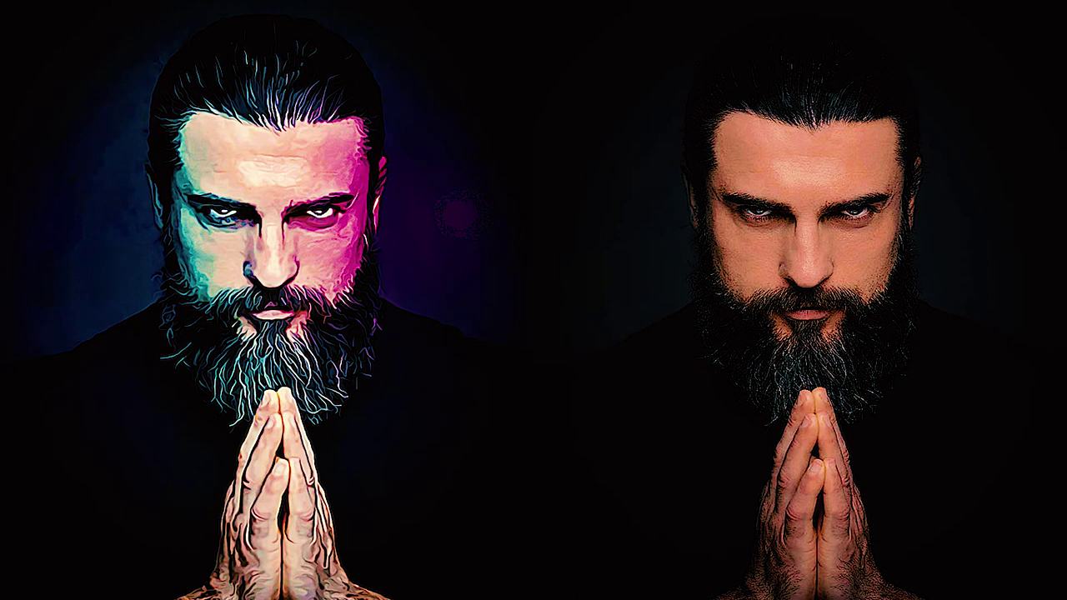
Undo once to show the original bearded man portrait as a single background layer.
key(ctrl+z)
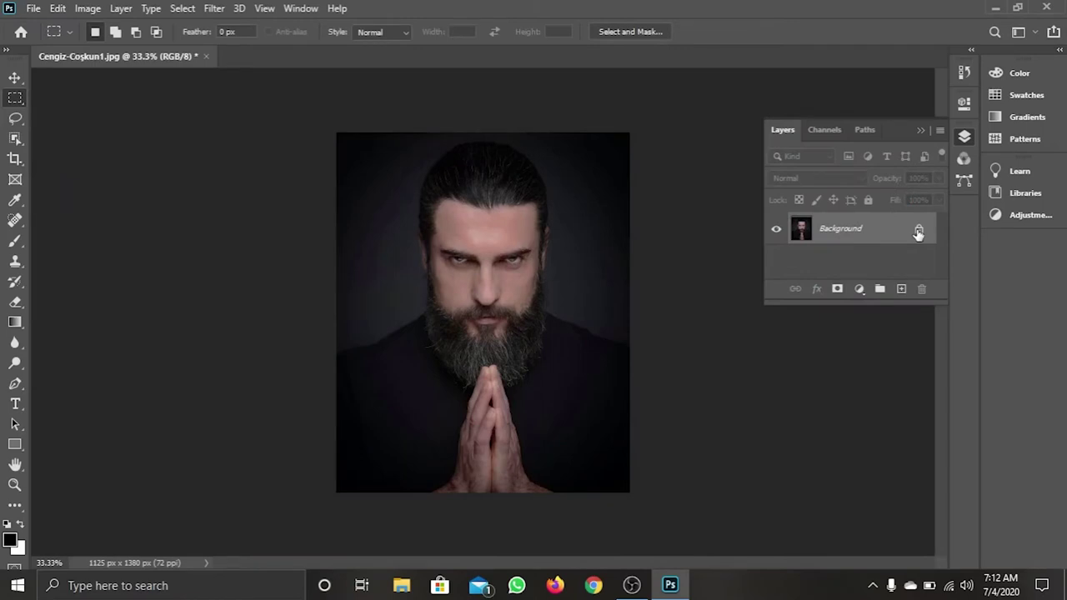
Unlock the background portrait layer and duplicate it above the original.
click(918, 234)
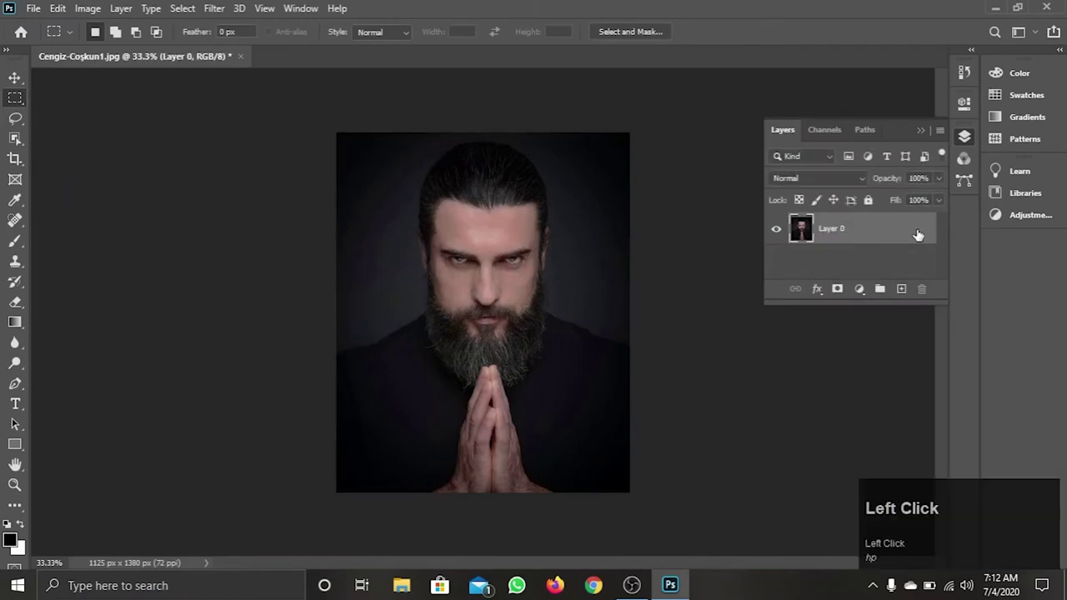
key(ctrl+j)
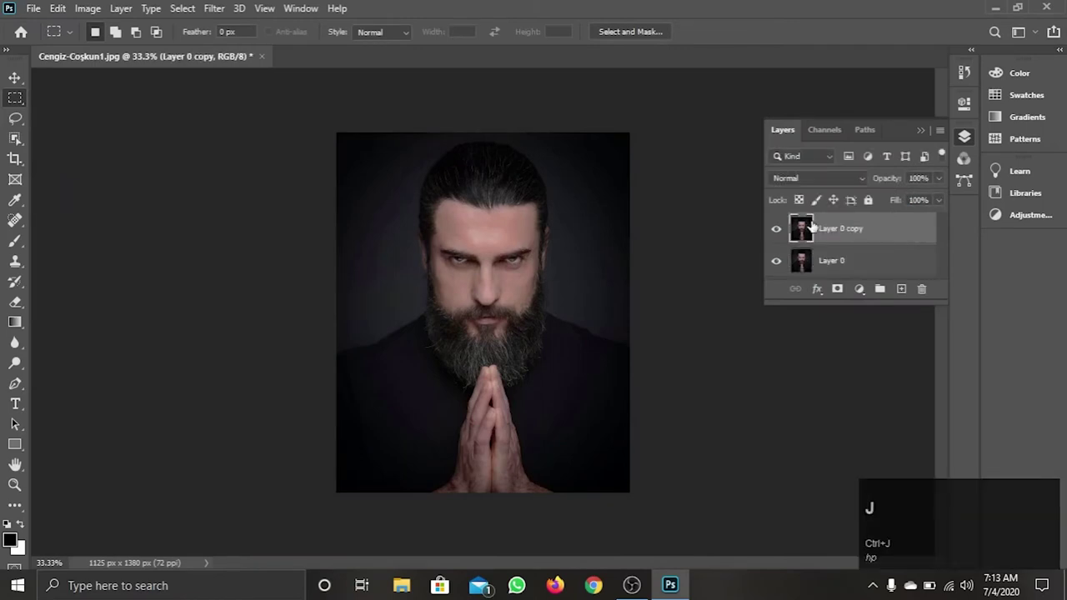
key(ctrl+j)
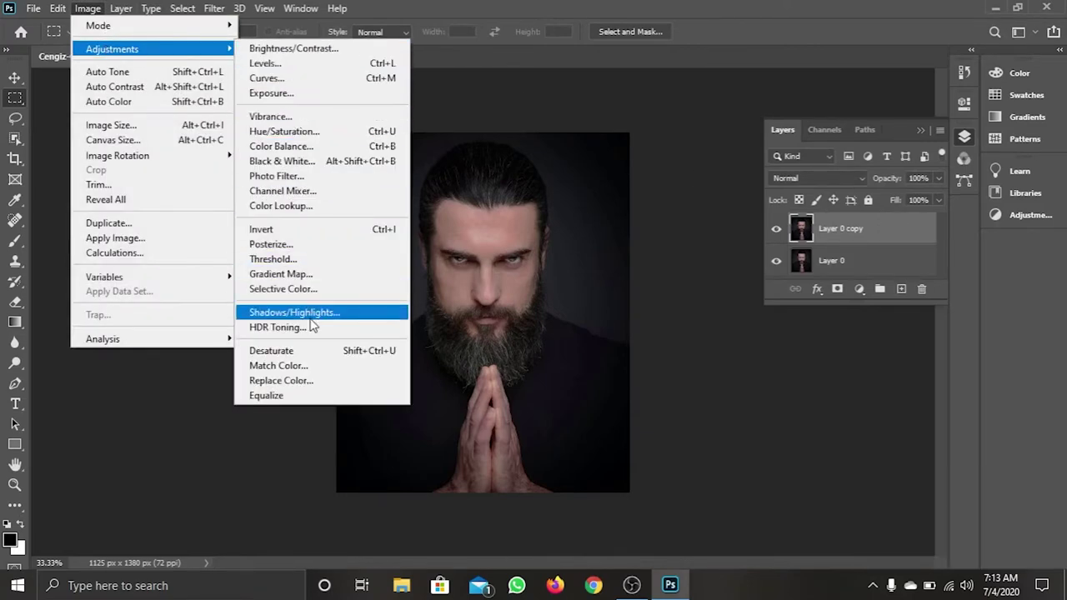
Apply Shadows/Highlights to the copy with shadows 4% and highlights 30%.
click(341, 319)
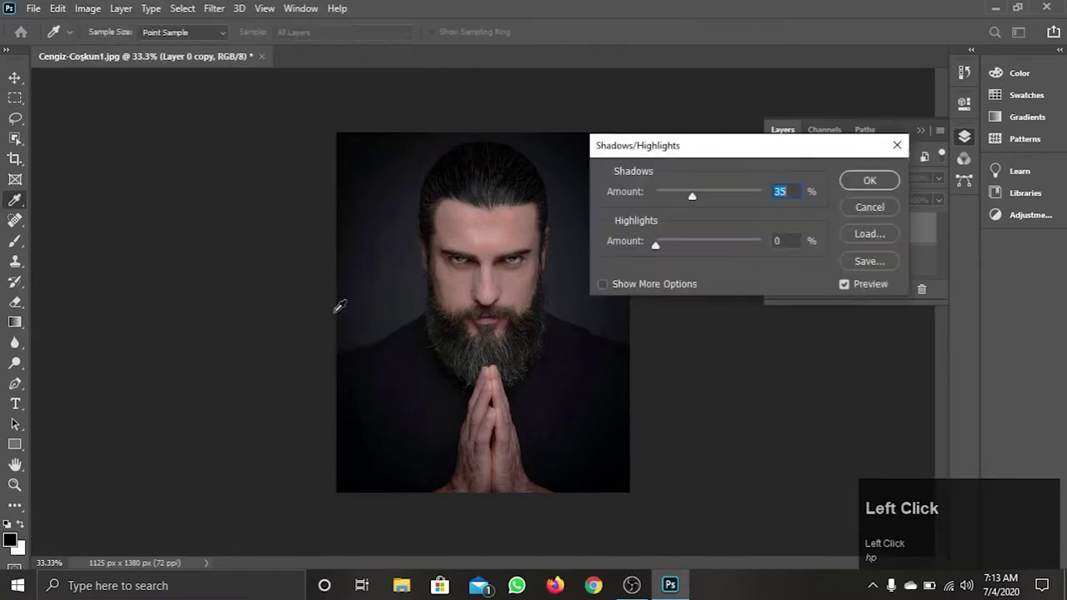
drag(697, 202, 661, 252)
drag(662, 253, 863, 187)
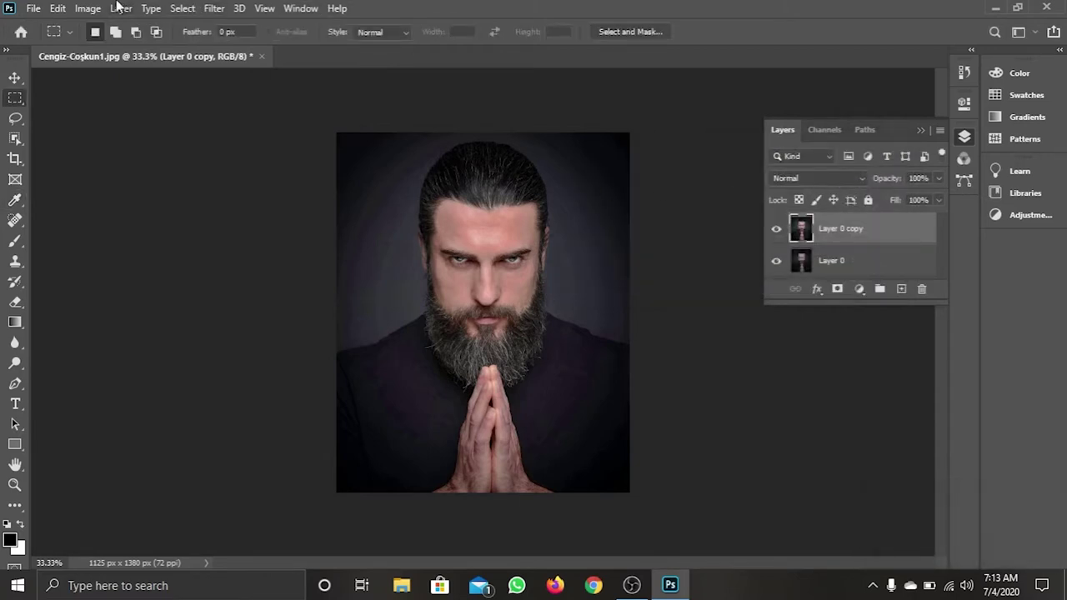
Apply Levels to the copied portrait with input black 10 and white 237 for deeper contrast.
click(106, 5)
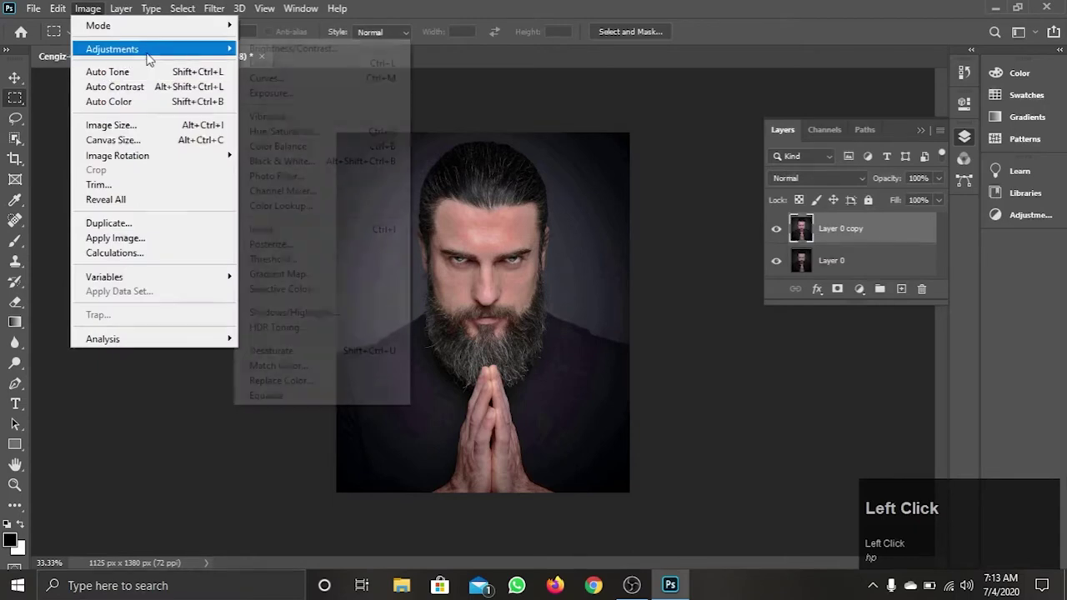
click(298, 67)
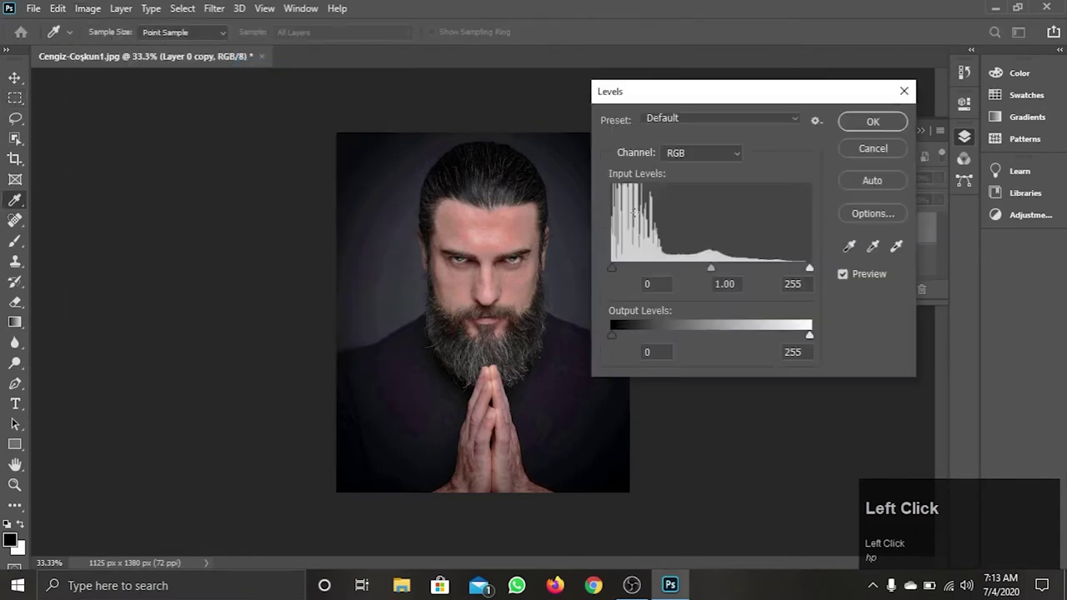
drag(718, 255, 877, 130)
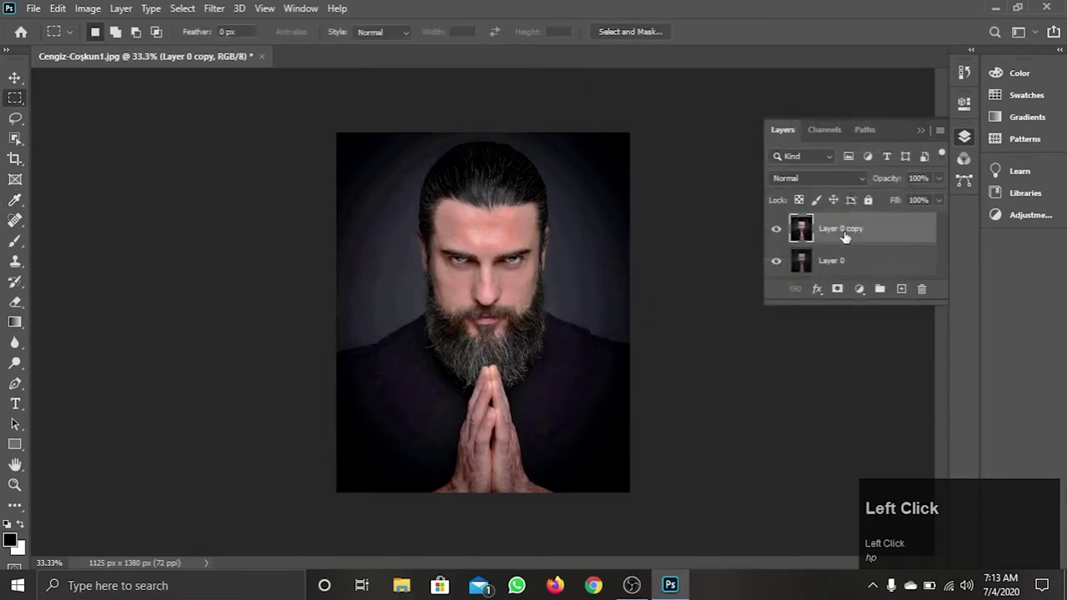
Duplicate the copied portrait layer and run a High Pass filter on the duplicate.
click(846, 237)
key(ctrl+j)
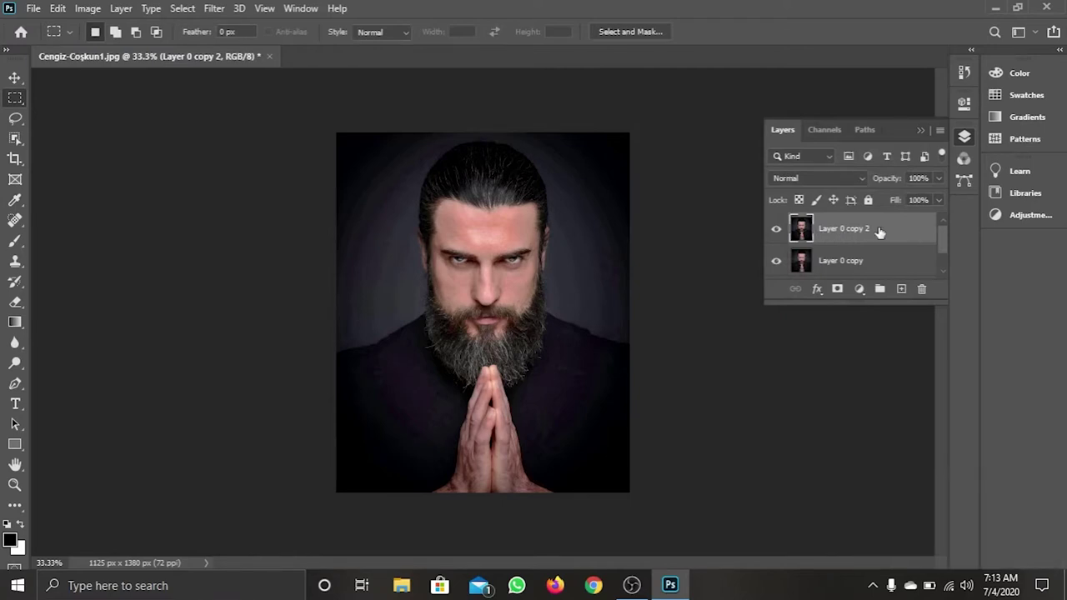
click(202, 3)
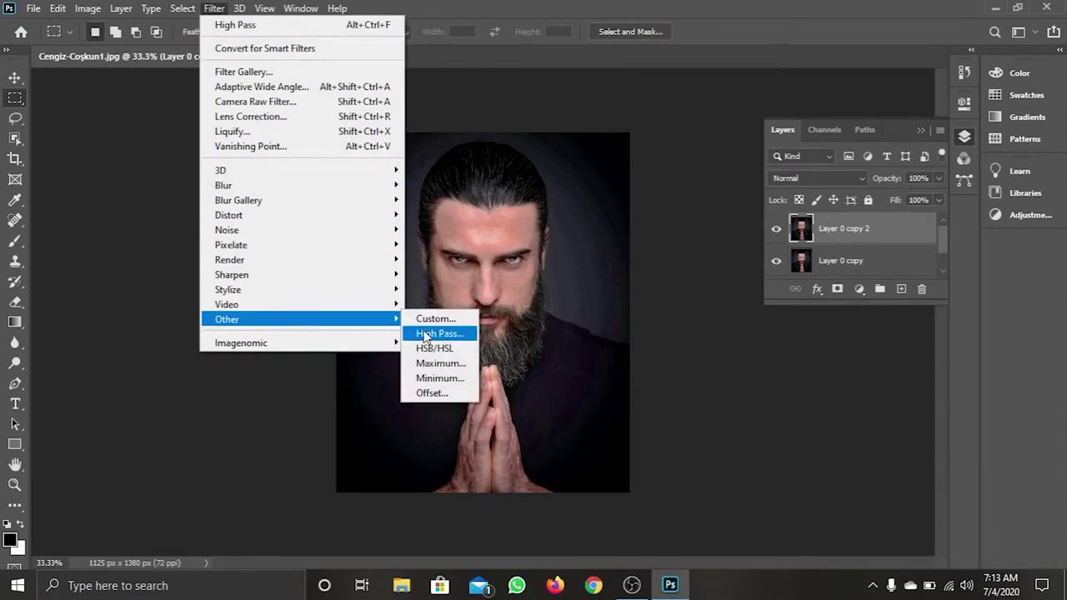
click(428, 335)
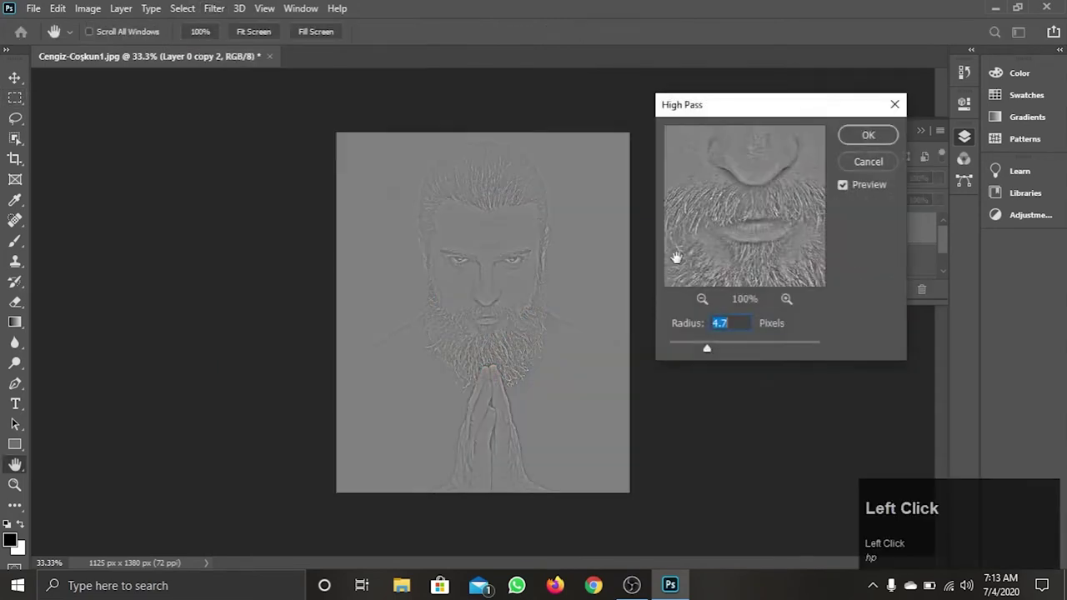
drag(716, 353, 869, 140)
click(869, 140)
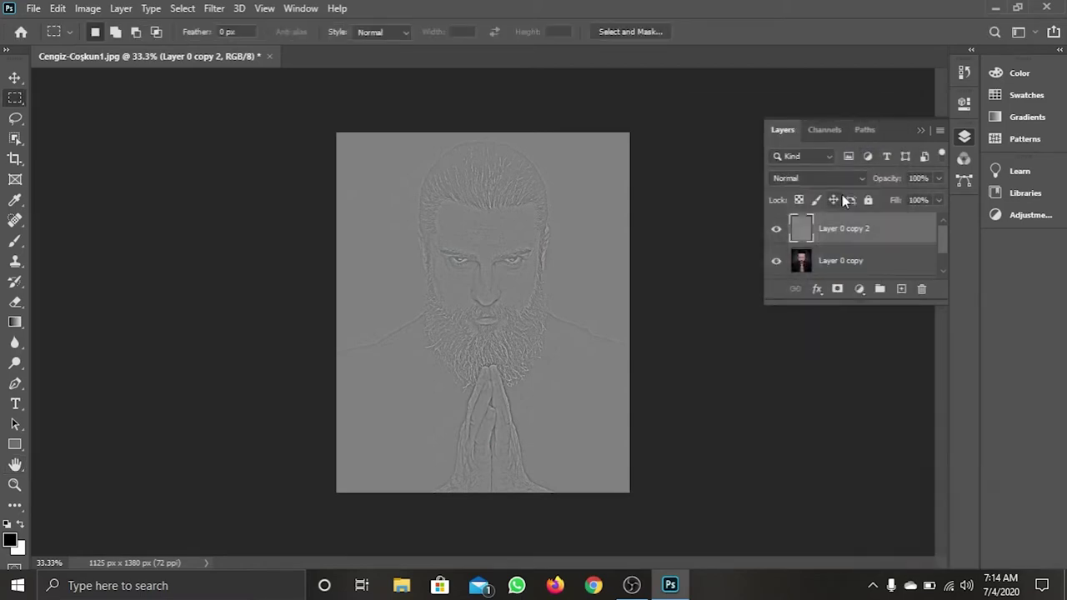
Blend the High Pass layer as Overlay and merge it into the copy beneath.
click(844, 187)
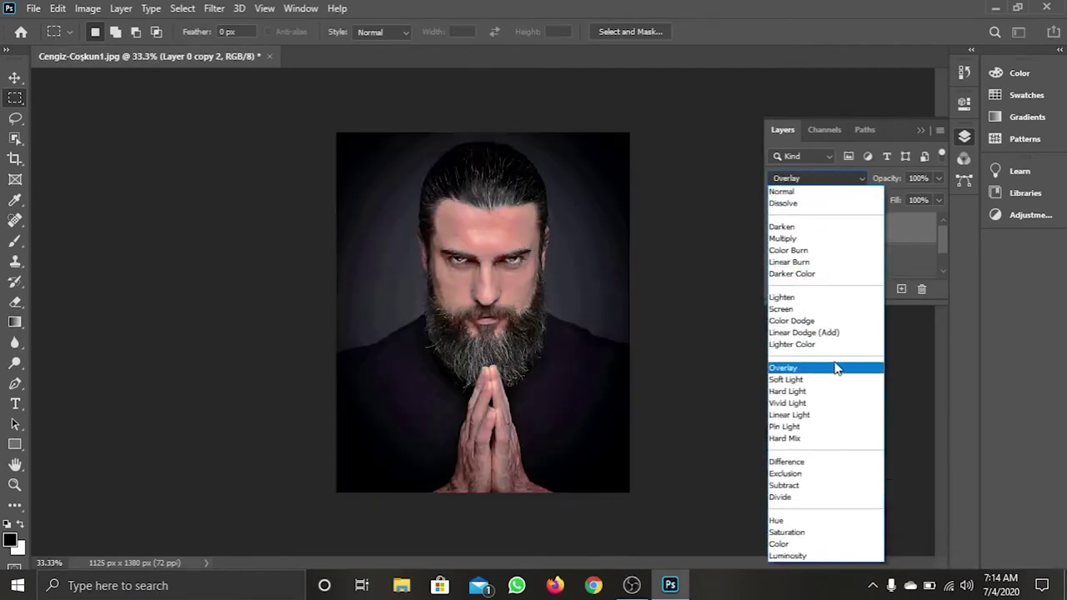
click(844, 372)
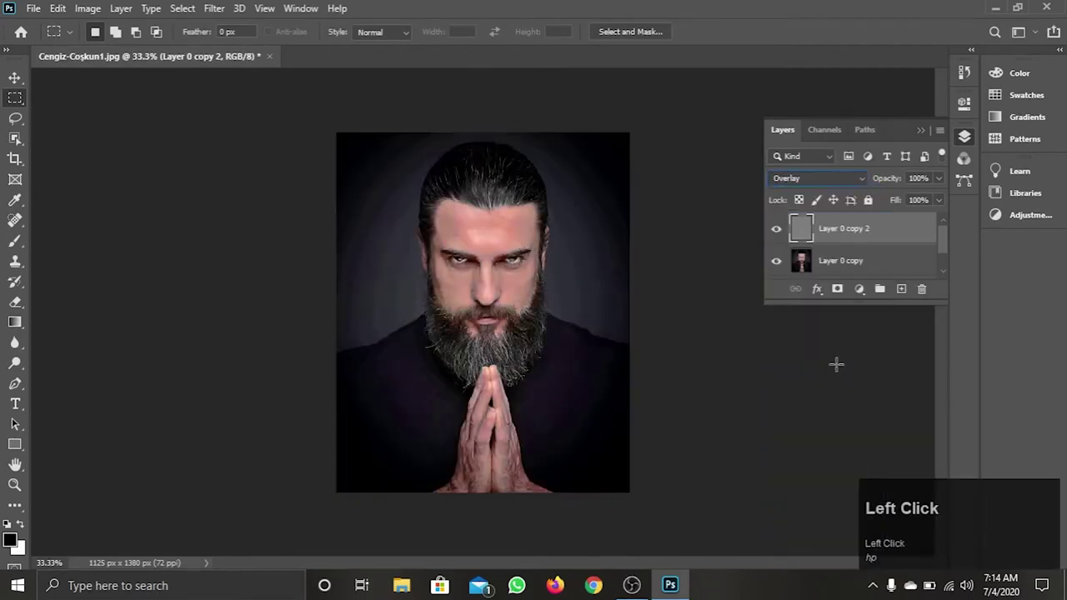
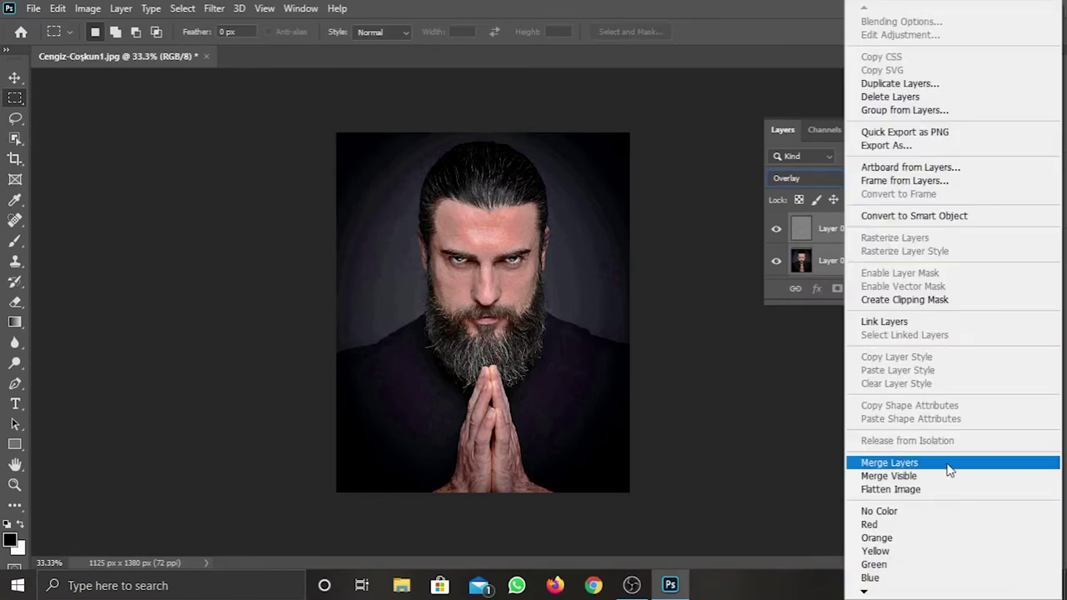
click(956, 470)
text(hphphp)
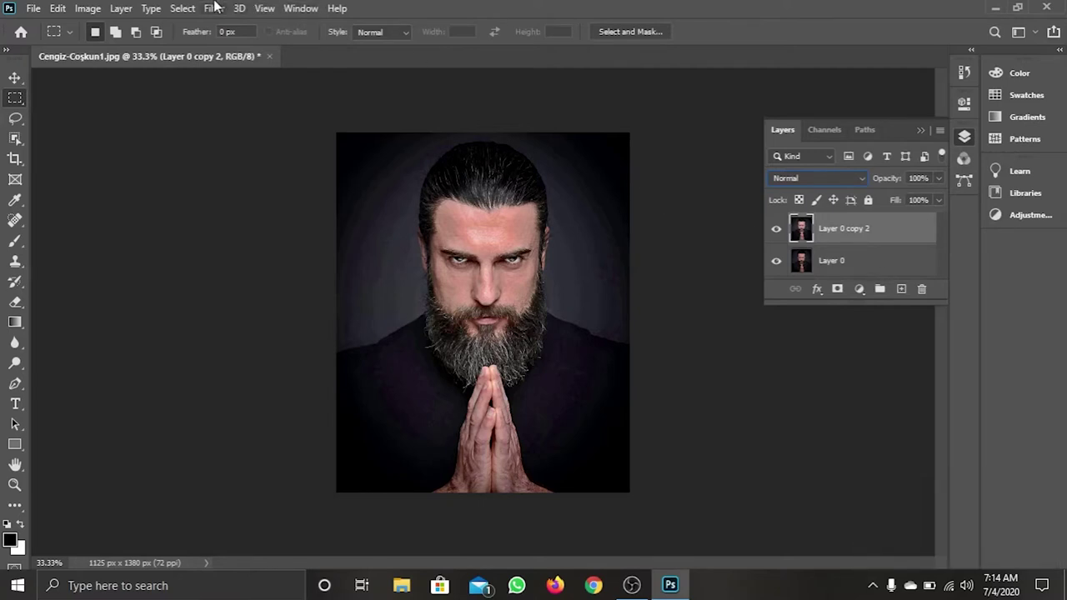
double_click(218, 5)
Apply Unsharp Mask to the merged portrait at amount 26%, radius 2.0, threshold 0.
text(hp)
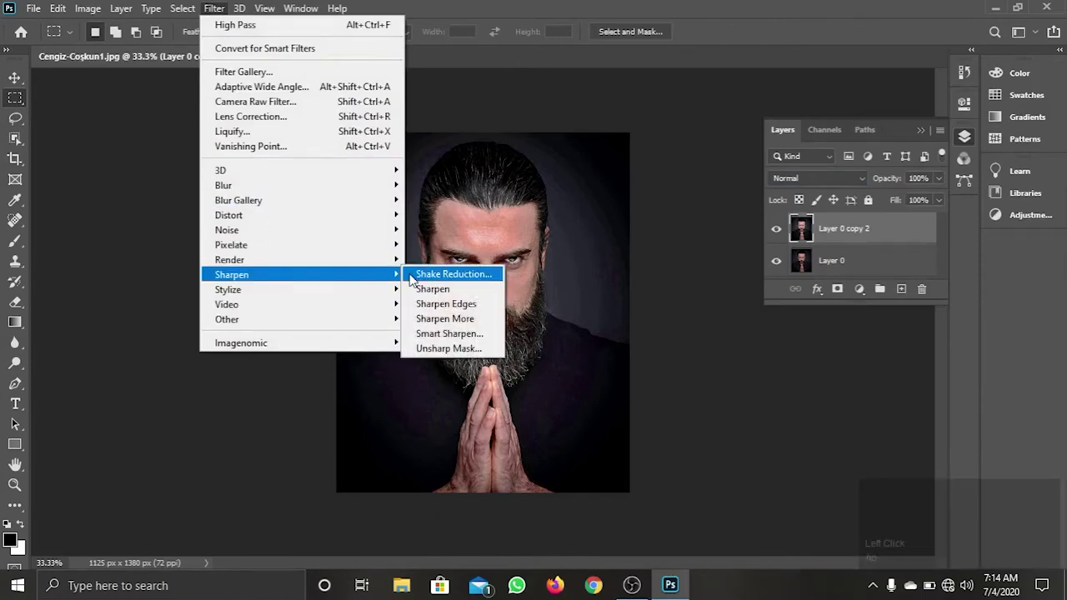
drag(439, 350, 676, 357)
drag(677, 357, 691, 355)
key(Up)
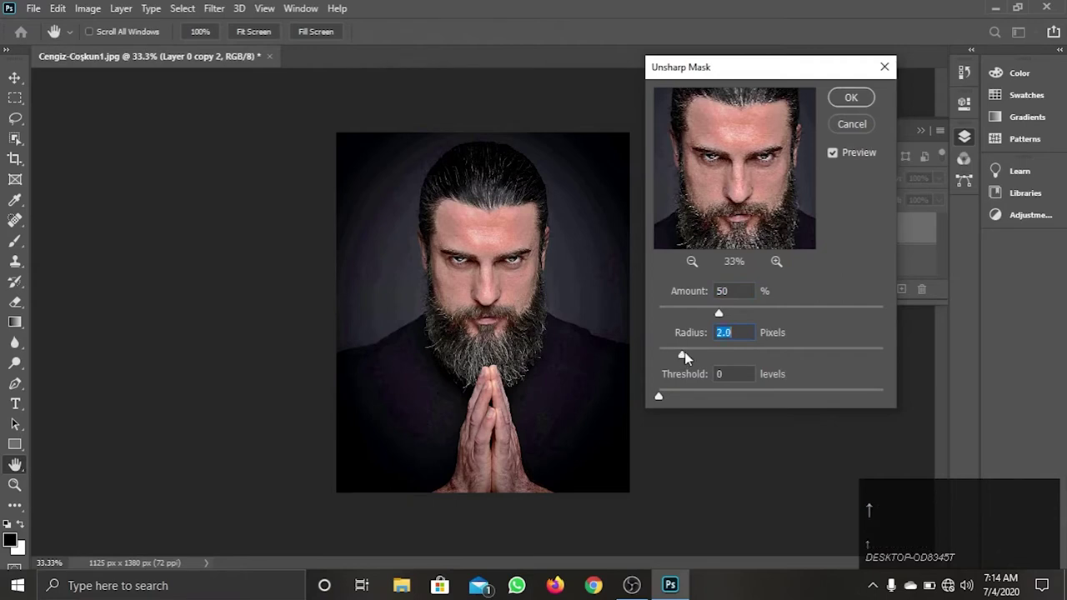
drag(721, 320, 843, 108)
click(844, 108)
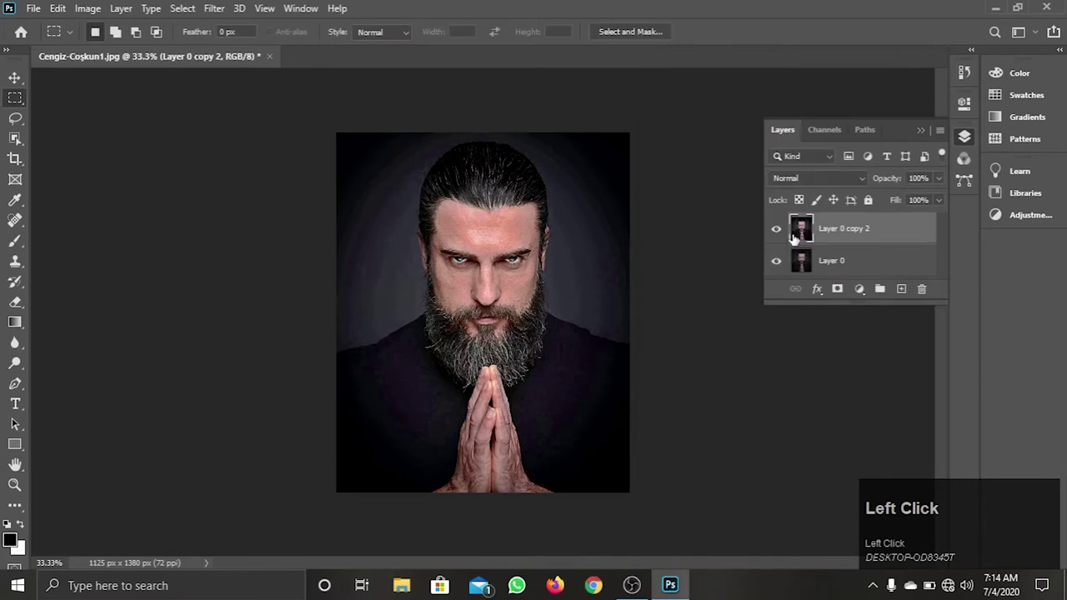
Apply a Diffuse filter in Anisotropic mode to the sharpened portrait layer.
click(225, 5)
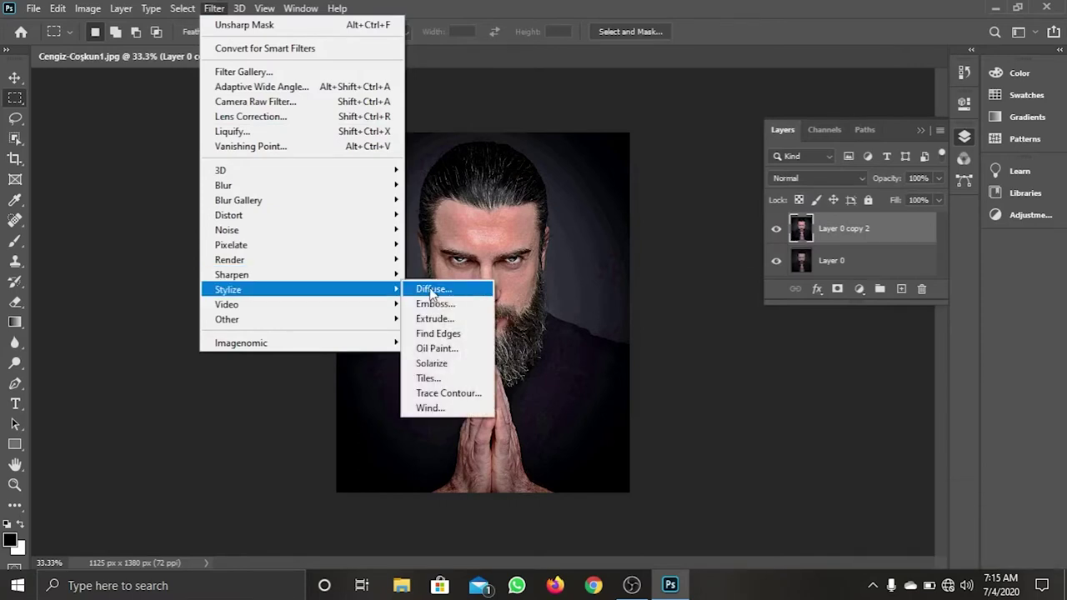
drag(451, 295, 716, 289)
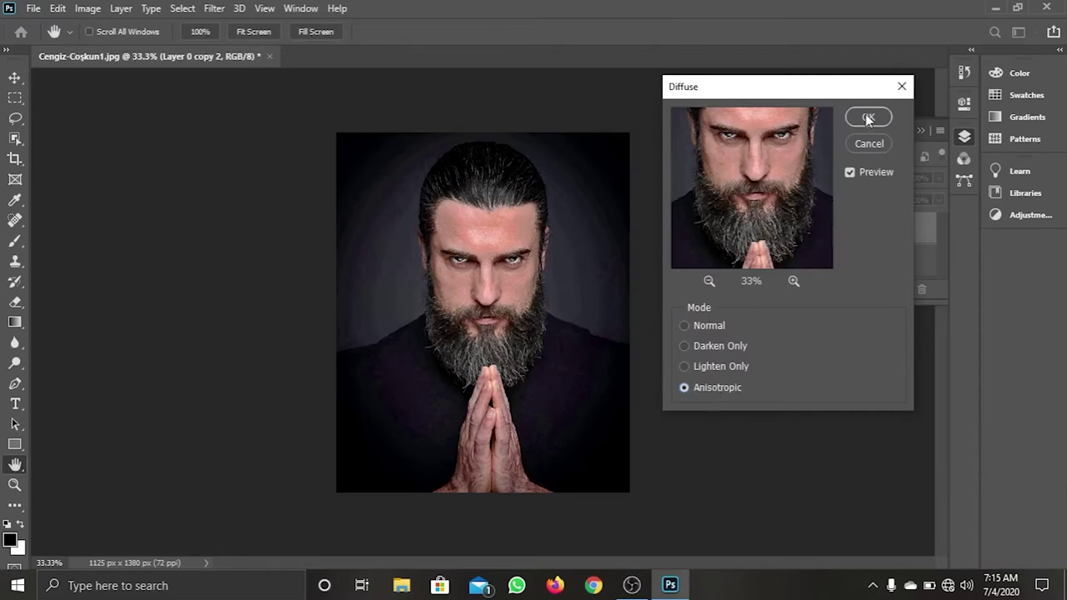
click(871, 124)
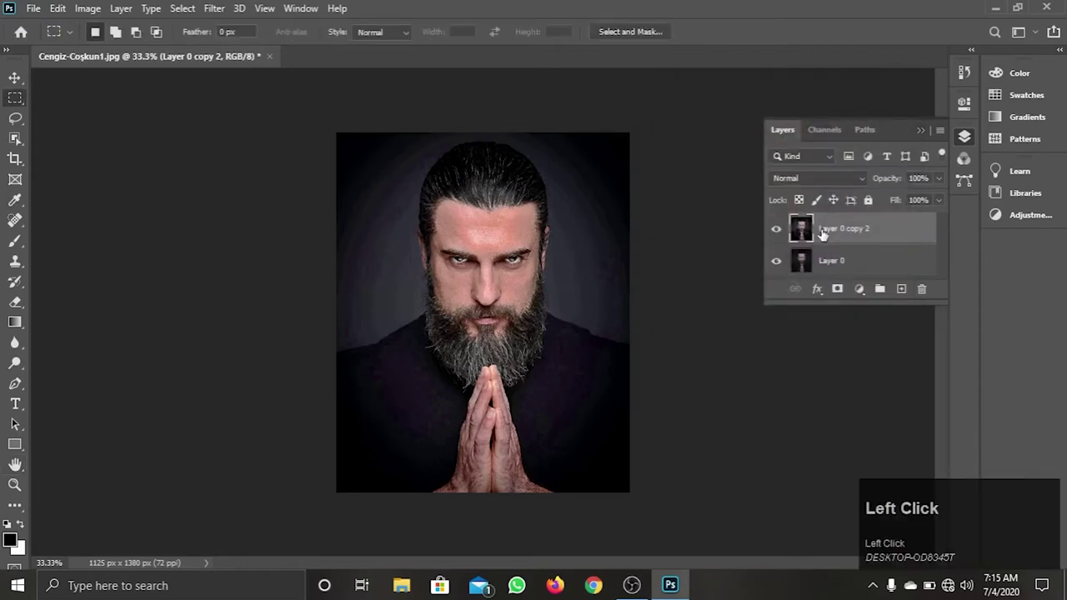
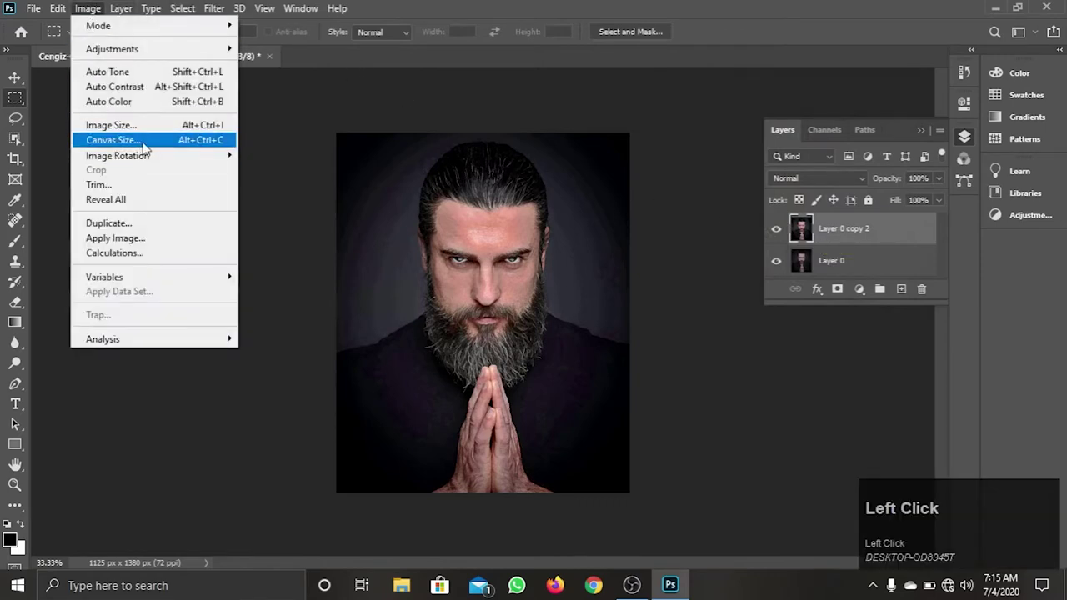
Rotate the canvas 90° counter-clockwise three times, then 90° clockwise back upright.
click(270, 172)
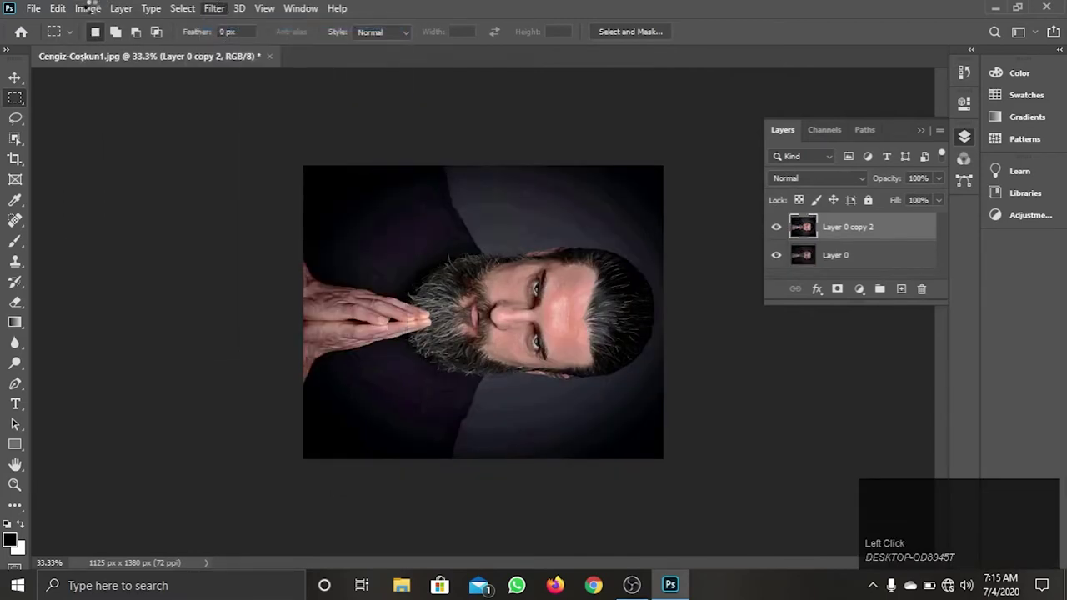
double_click(95, 12)
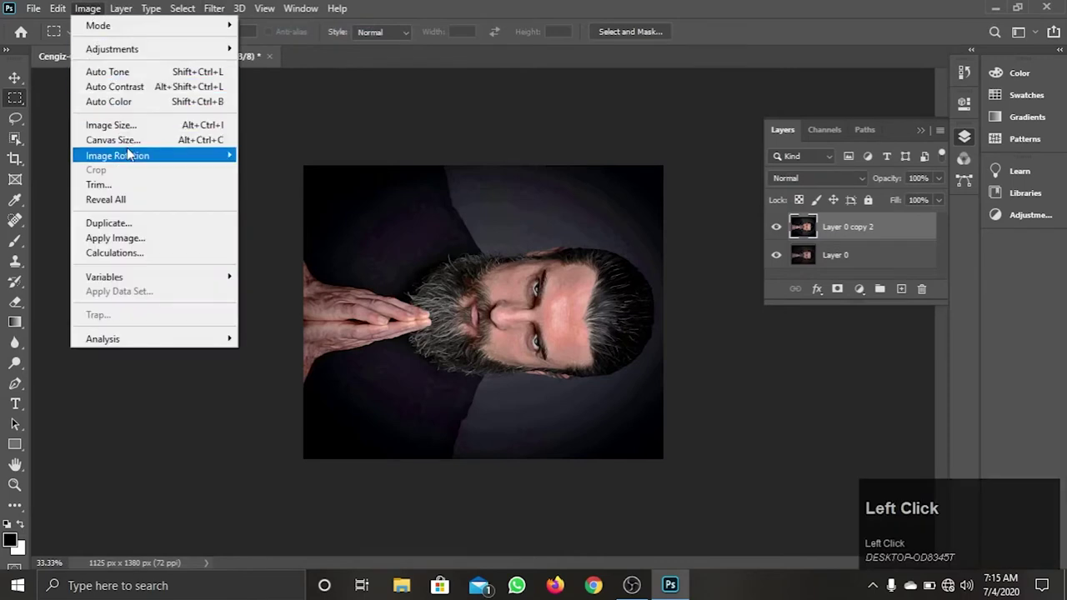
click(265, 174)
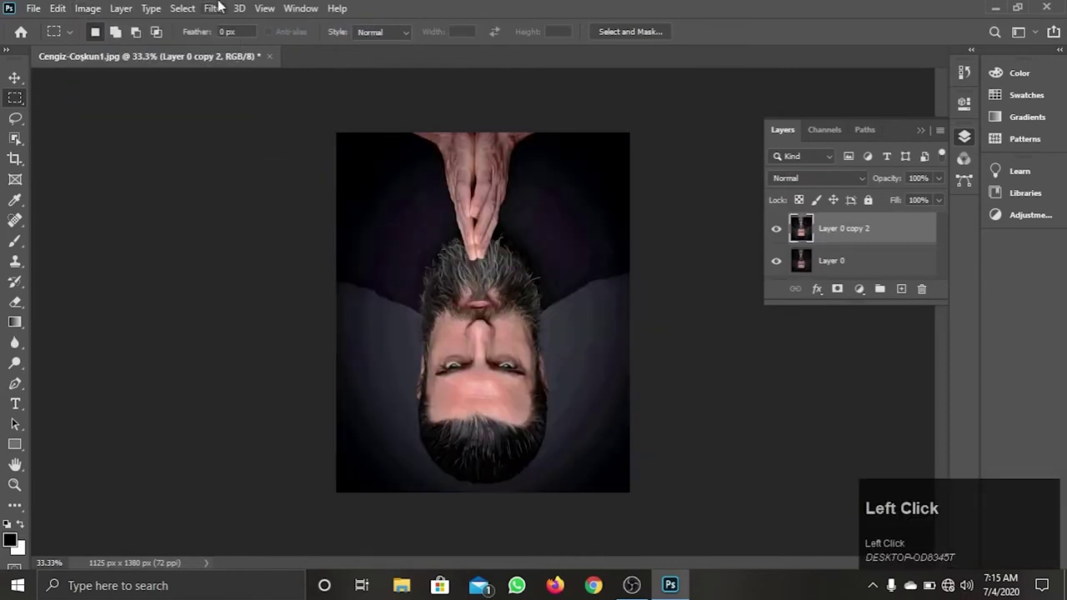
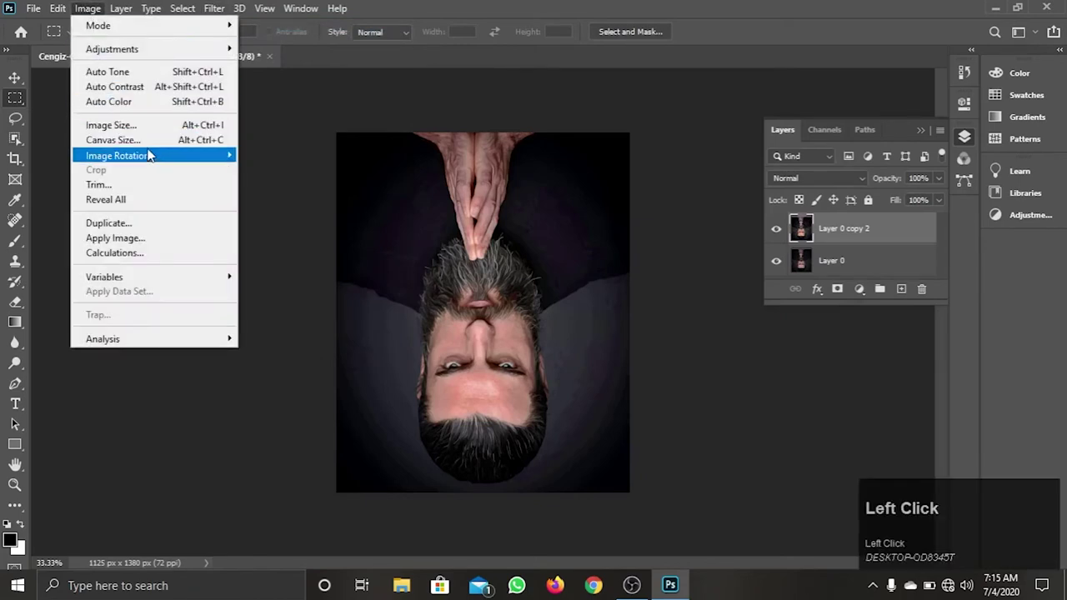
click(256, 172)
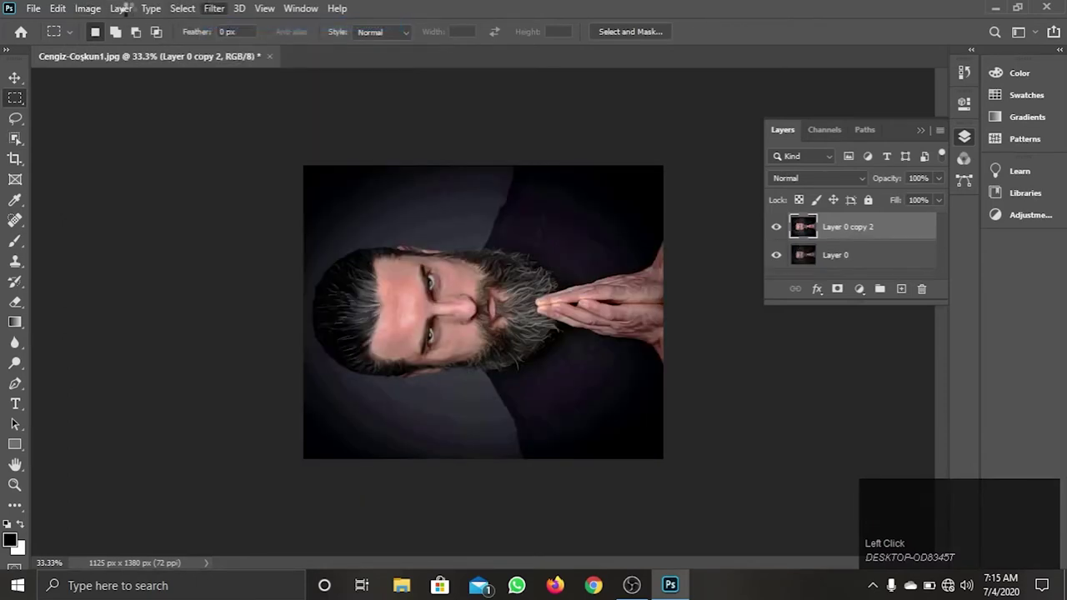
double_click(464, 305)
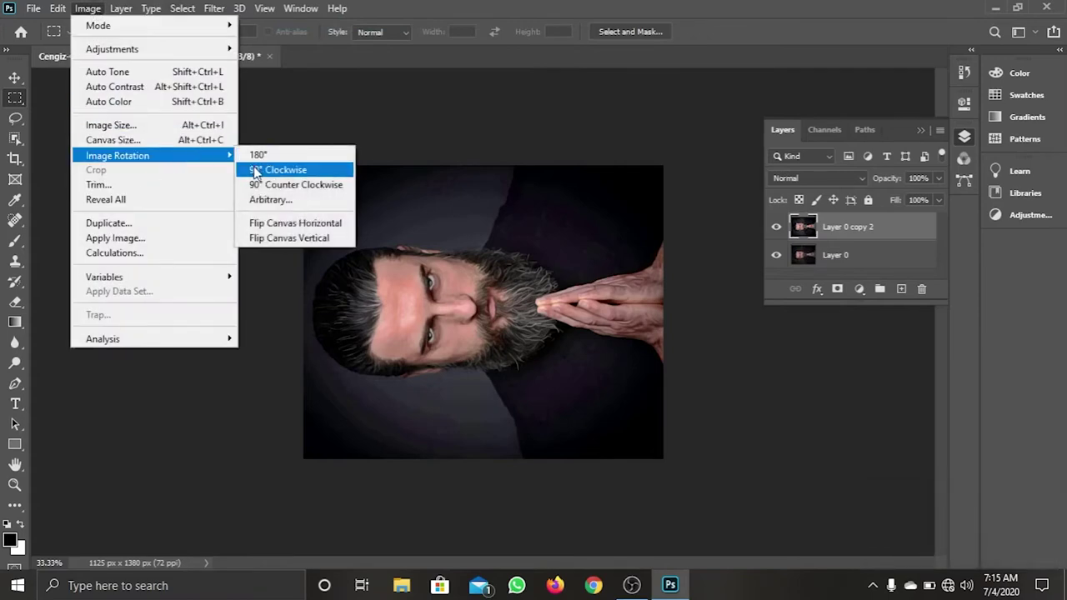
click(464, 305)
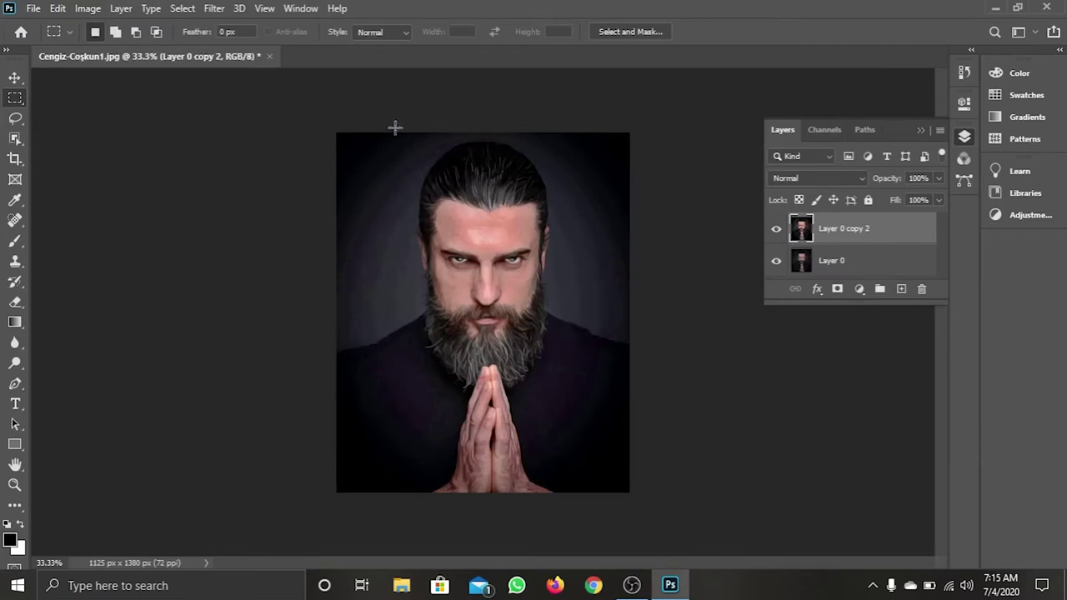
Apply Reduce Noise with strength 10, preserve details 22%, colour noise 18%, sharpen details 0.
click(221, 5)
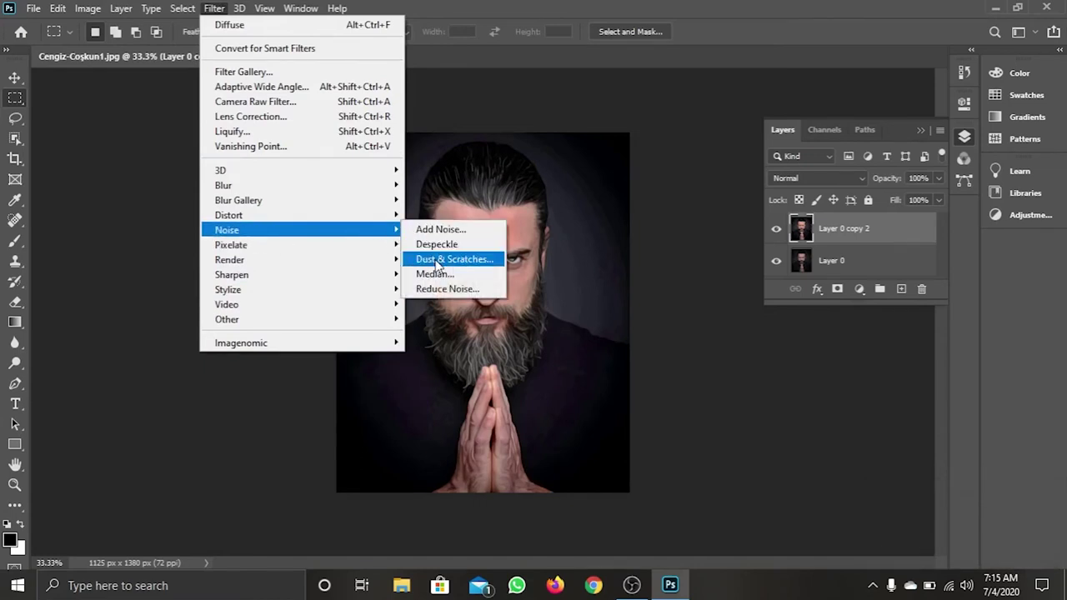
click(435, 291)
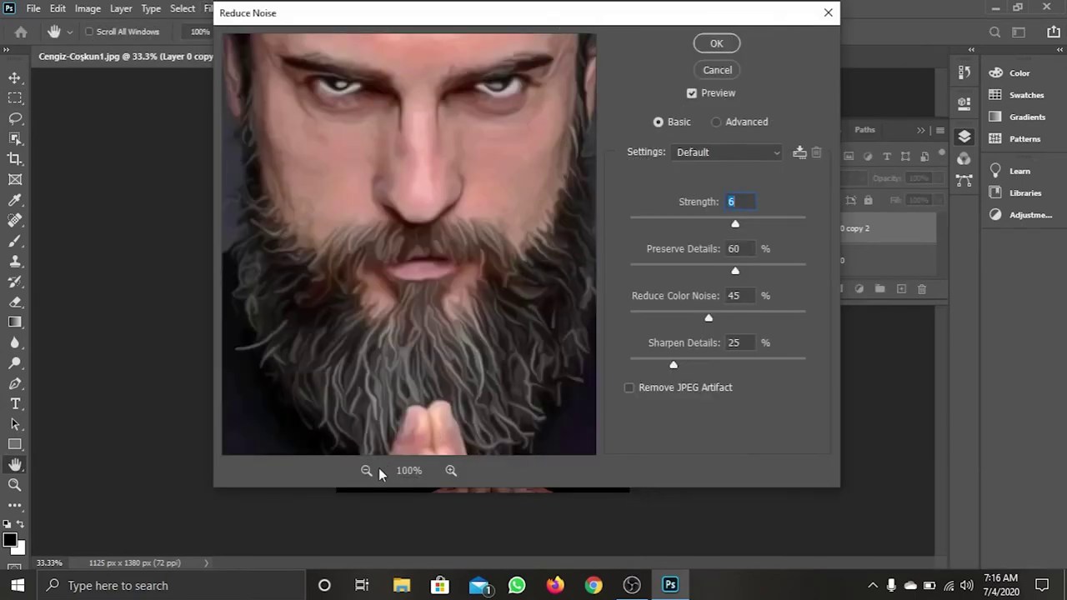
drag(376, 472, 680, 174)
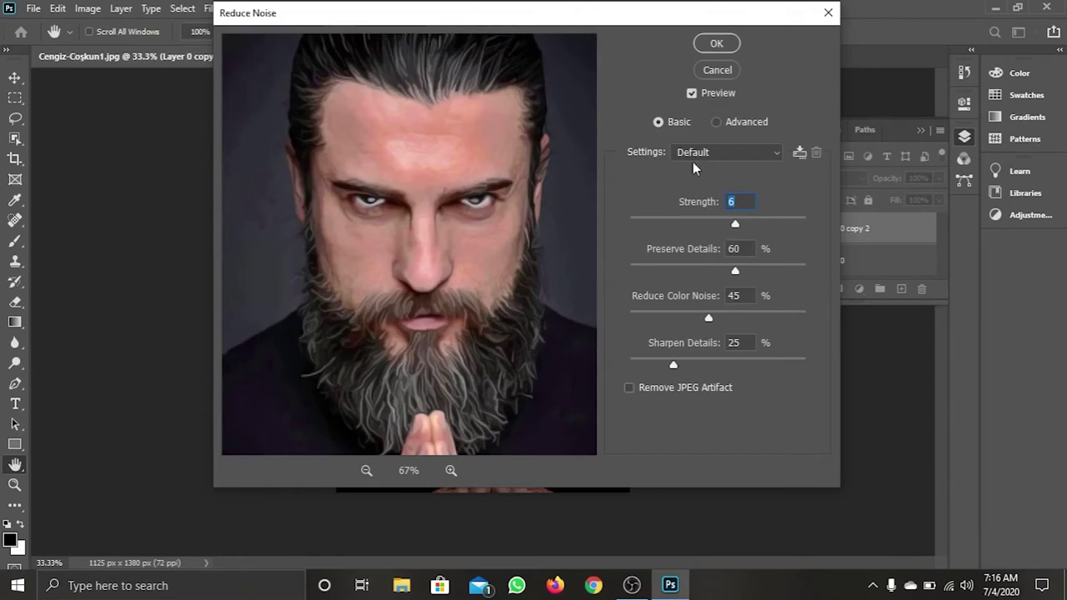
drag(741, 226, 737, 276)
drag(738, 276, 716, 324)
drag(714, 324, 669, 337)
drag(679, 370, 718, 275)
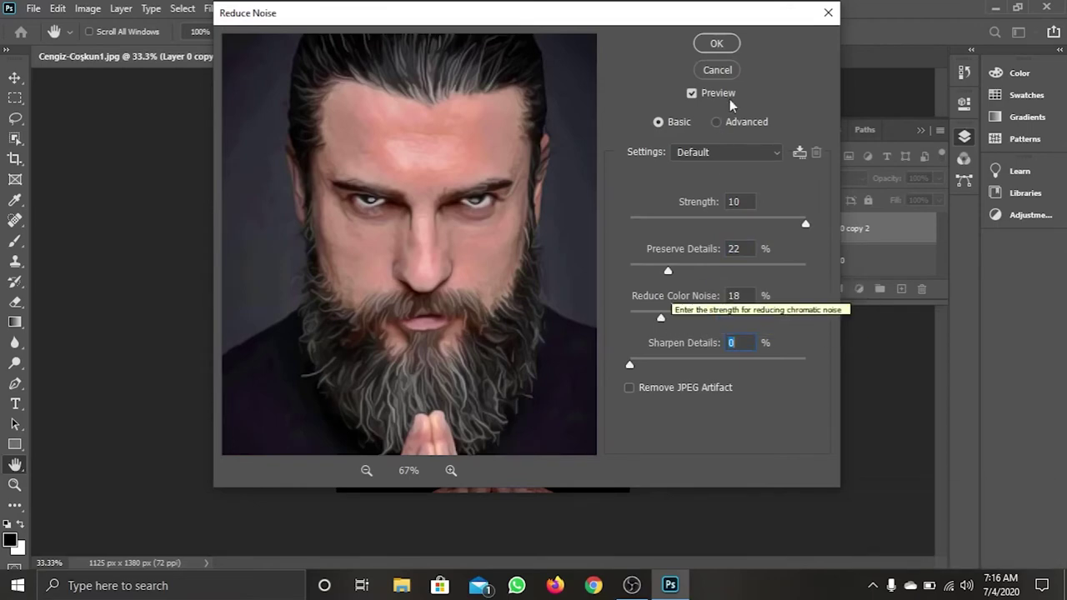
click(732, 48)
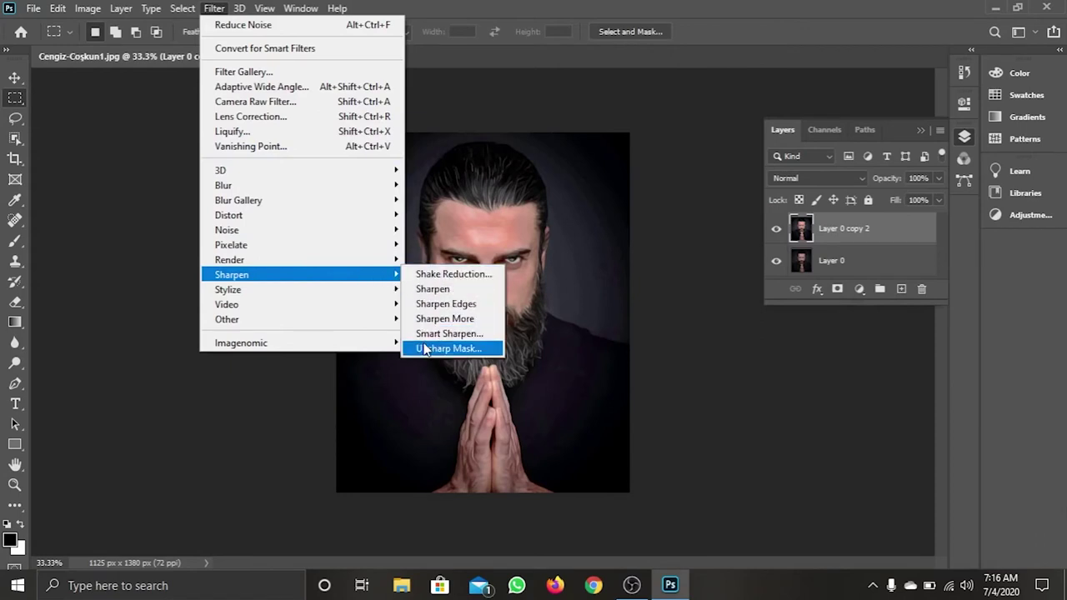
Apply a second Unsharp Mask at amount 26%, radius 2.0, threshold 0.
click(427, 348)
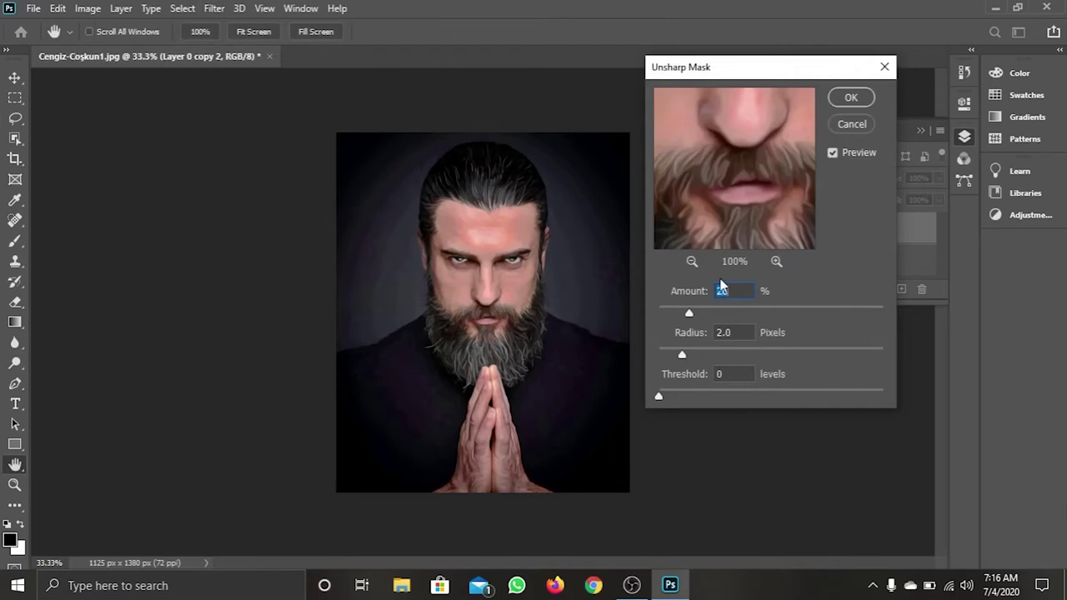
click(699, 263)
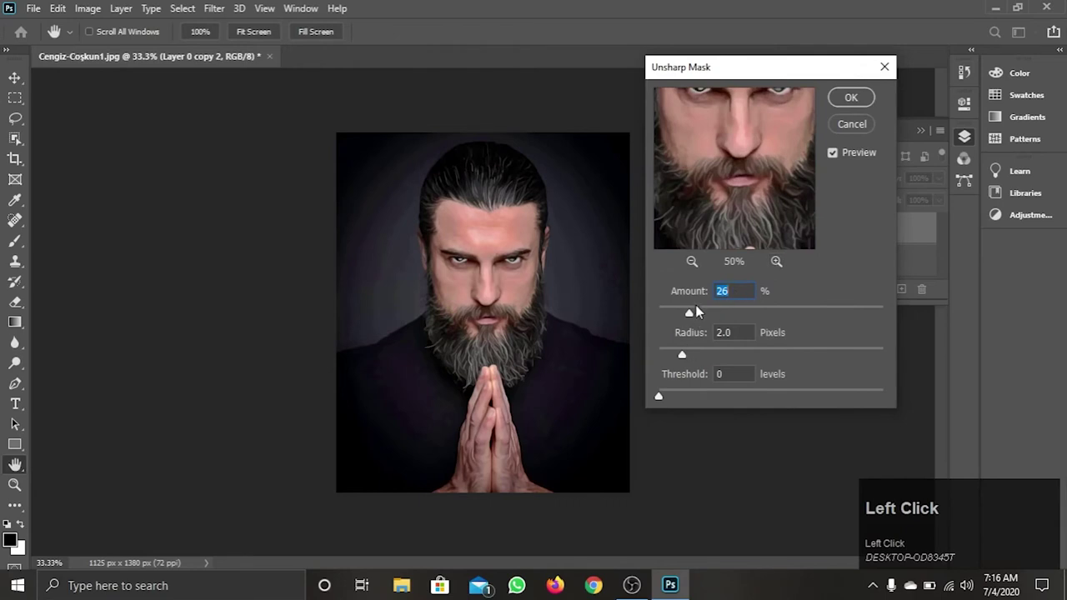
click(845, 98)
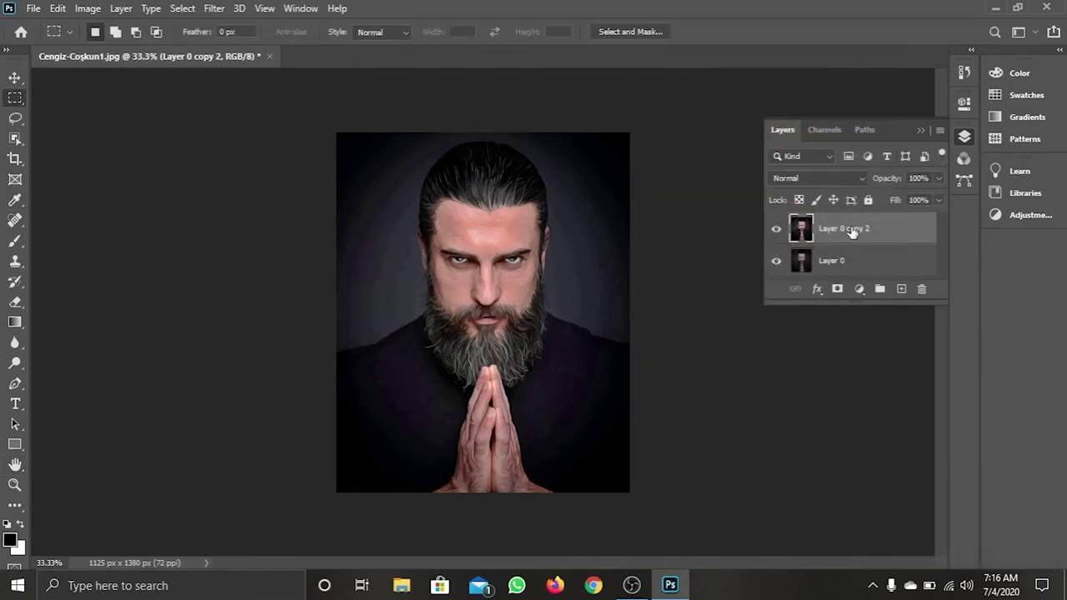
Rename the processed portrait layer to 'oil painting'.
click(852, 232)
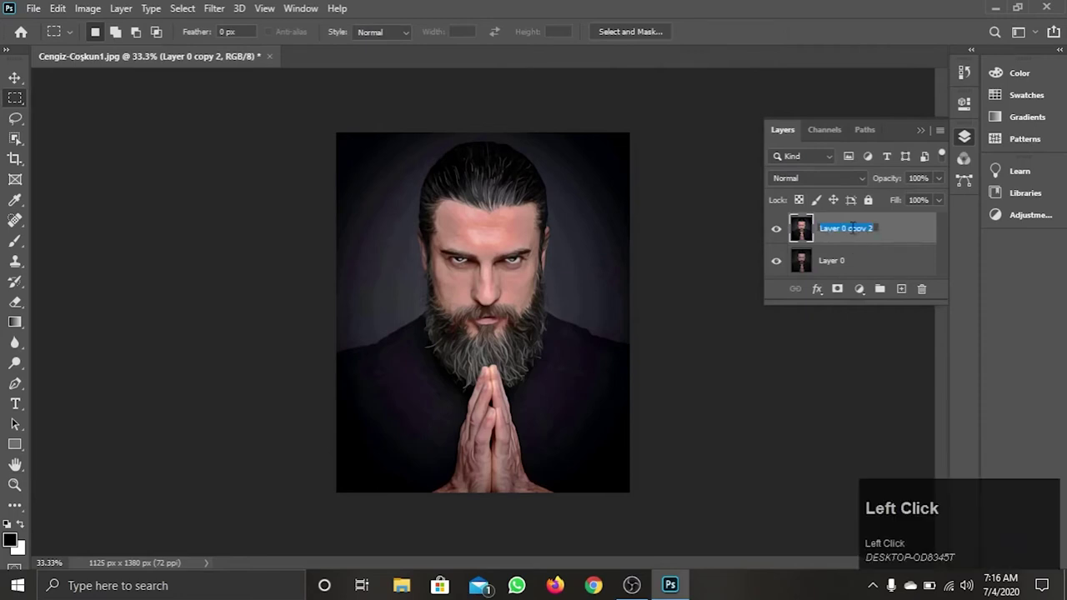
text(oil)
key(space)
text(painting)
key(Return)
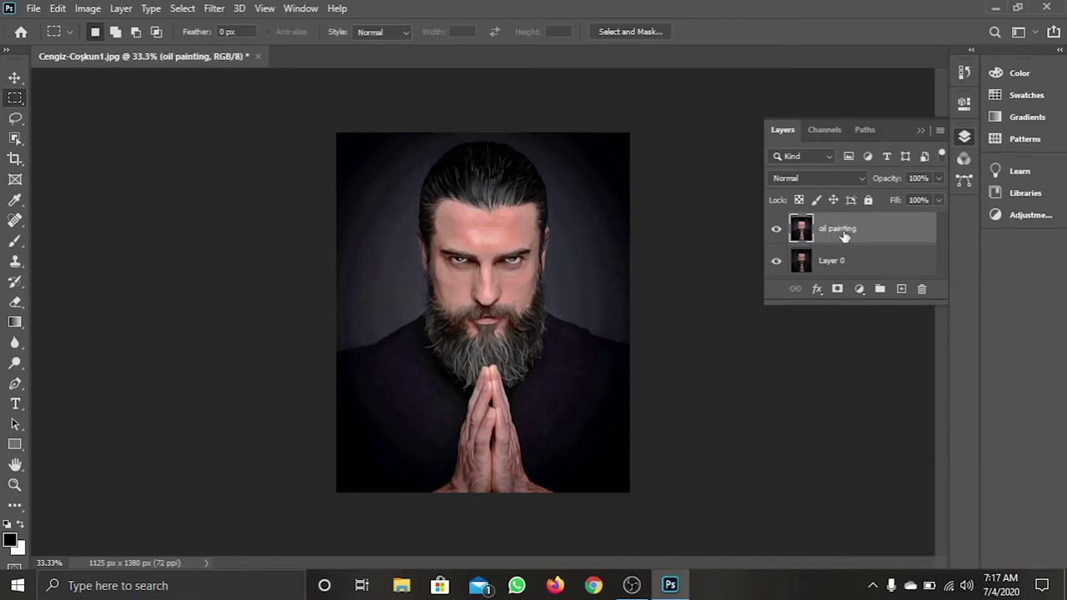
Duplicate the oil painting layer and rename the copy 'details'.
key(ctrl+Return)
key(ctrl+j)
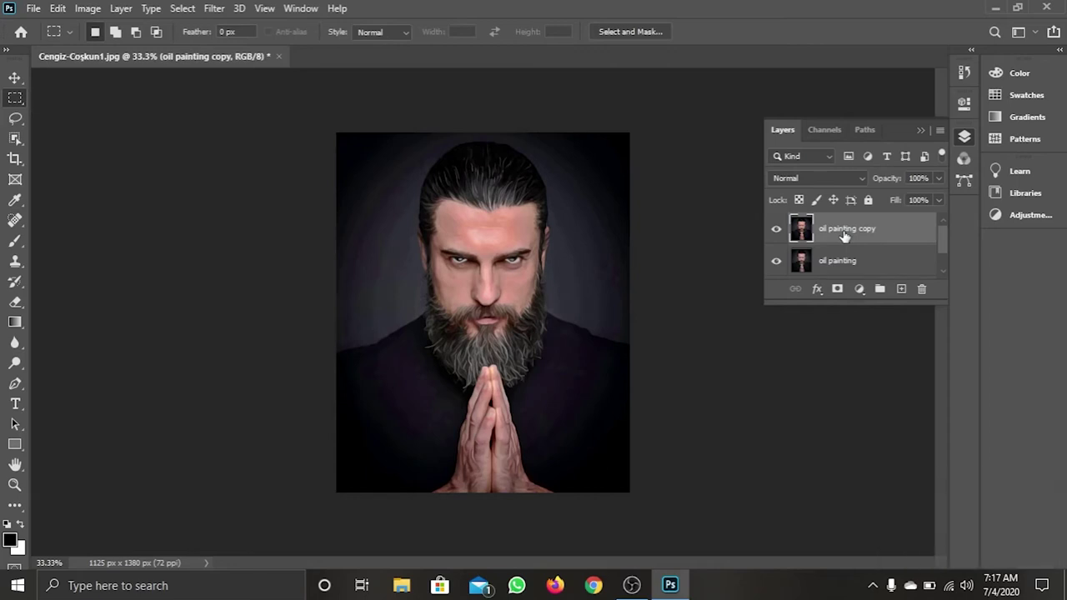
click(845, 236)
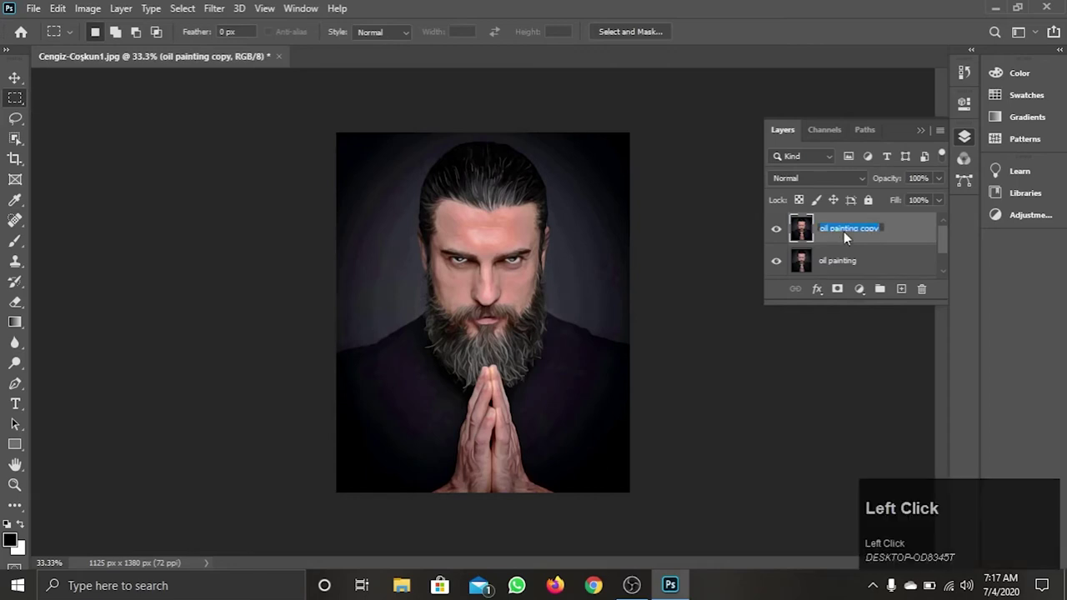
text(details)
key(Return)
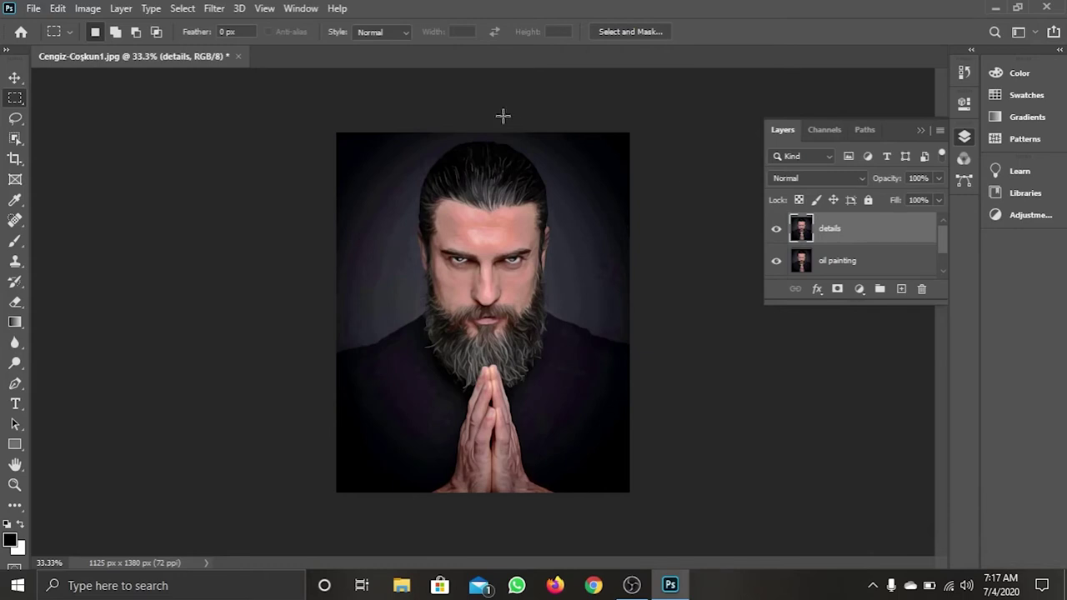
Apply a High Pass filter with radius 4.7 to the details layer.
click(230, 5)
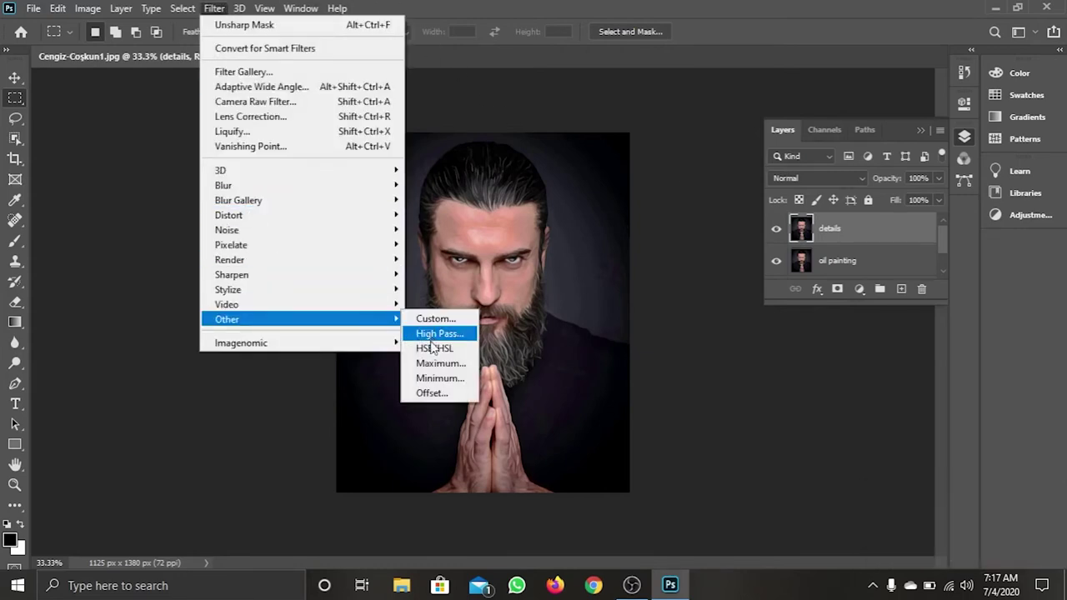
click(444, 340)
click(801, 279)
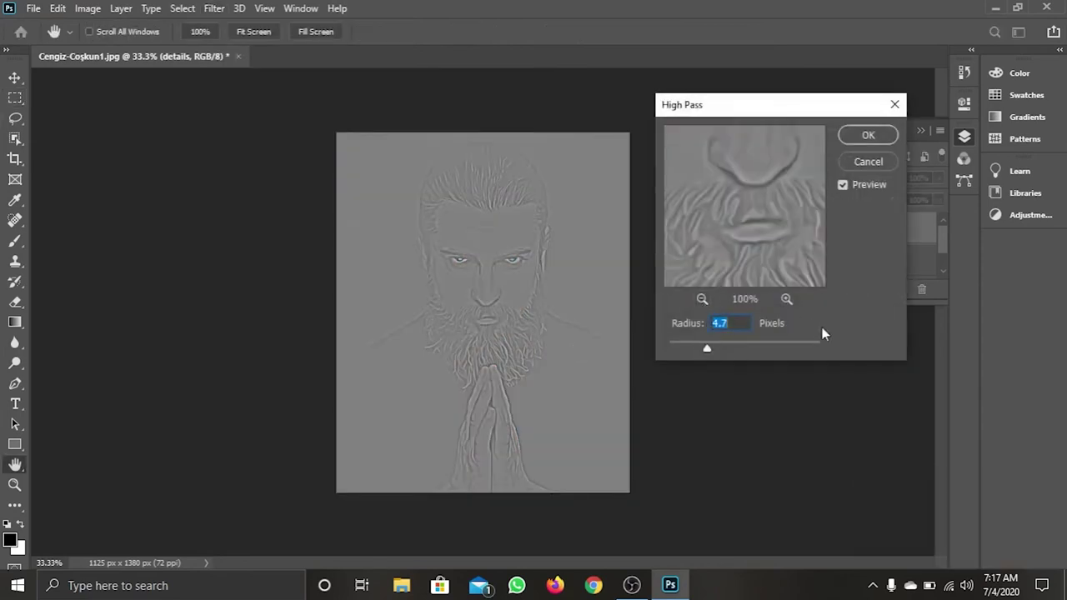
Blend the details layer in Overlay mode over the oil painting layer.
click(885, 148)
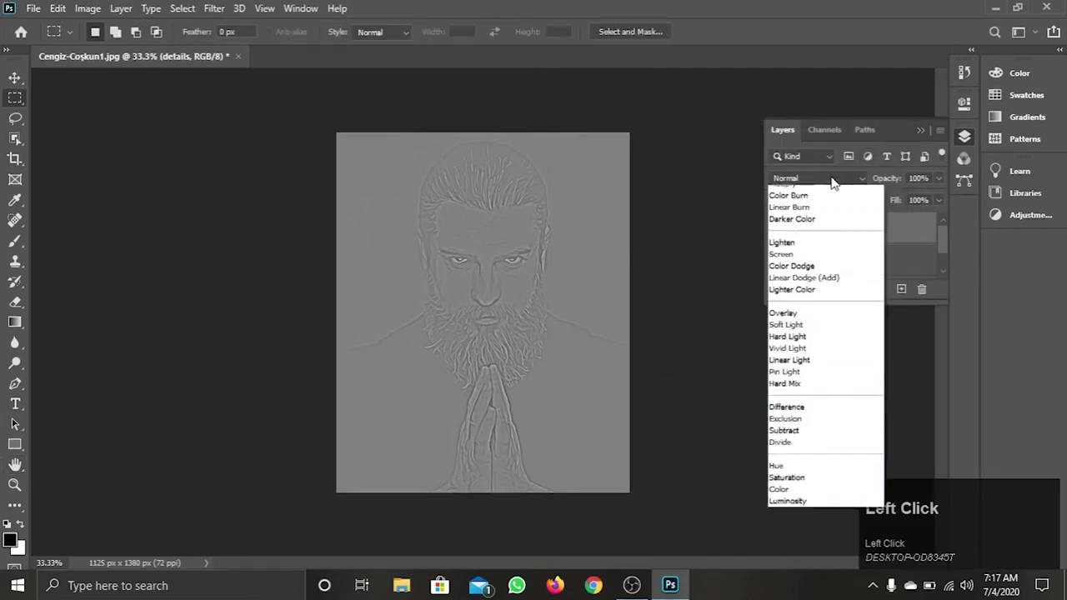
click(794, 377)
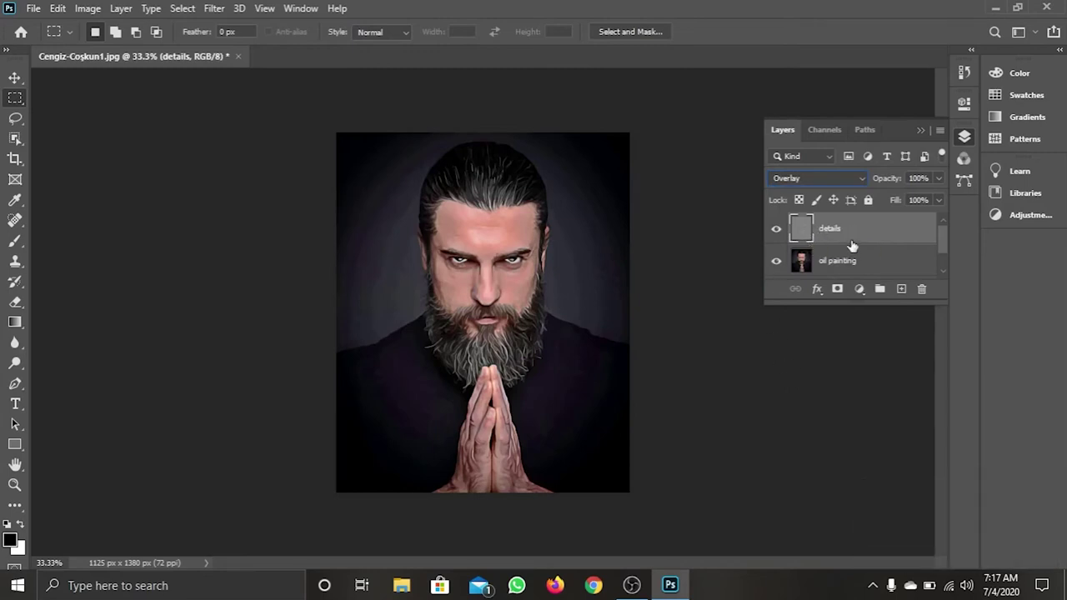
click(852, 244)
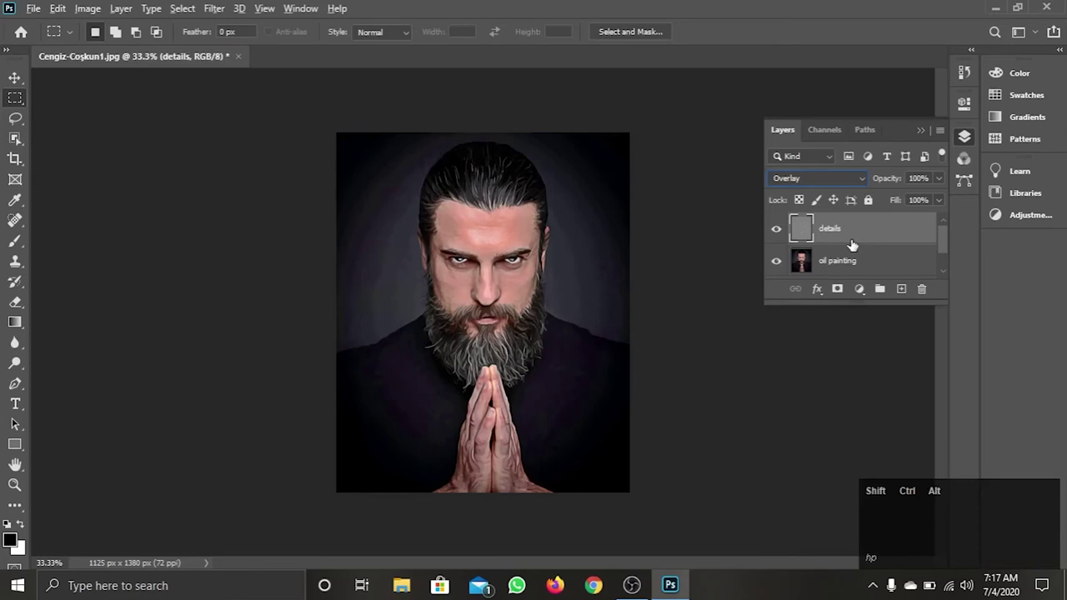
Stamp all visible layers into a new top layer and name it 'tone'.
key(ctrl+shift+alt+e)
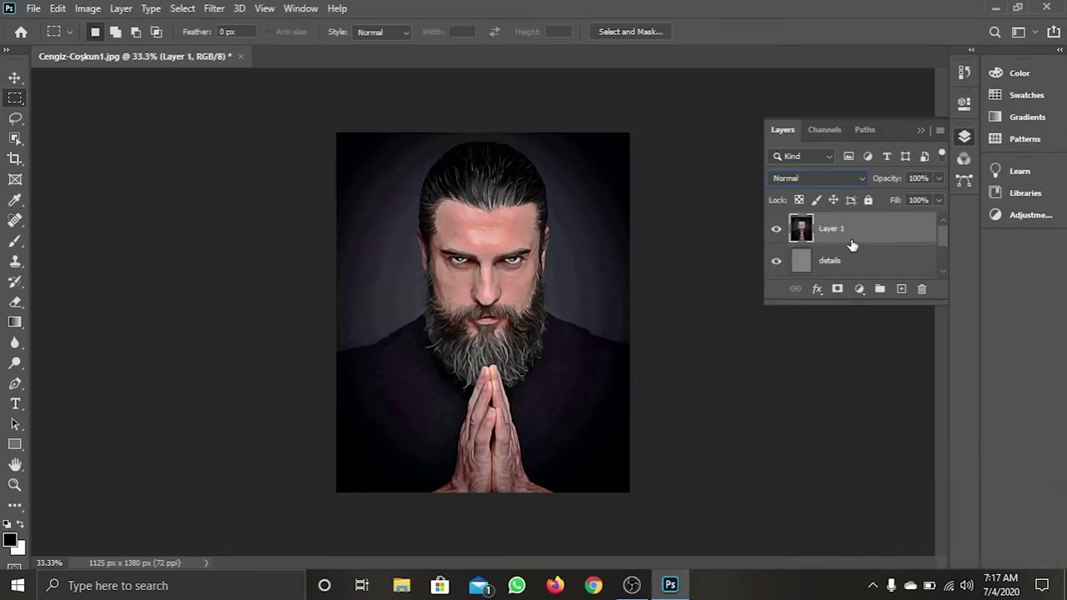
click(838, 234)
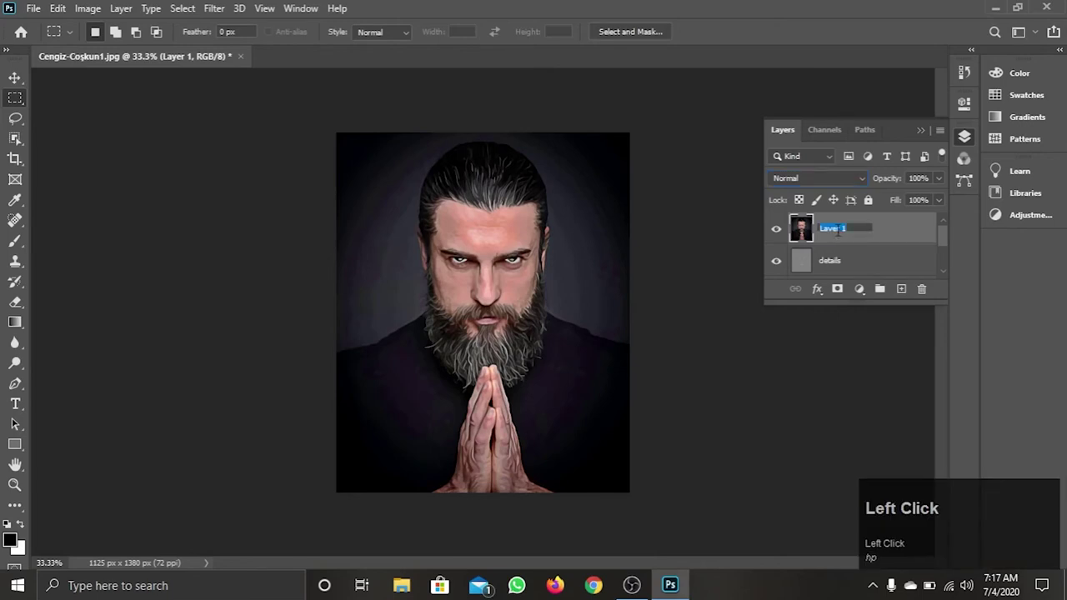
text(tone)
key(Return)
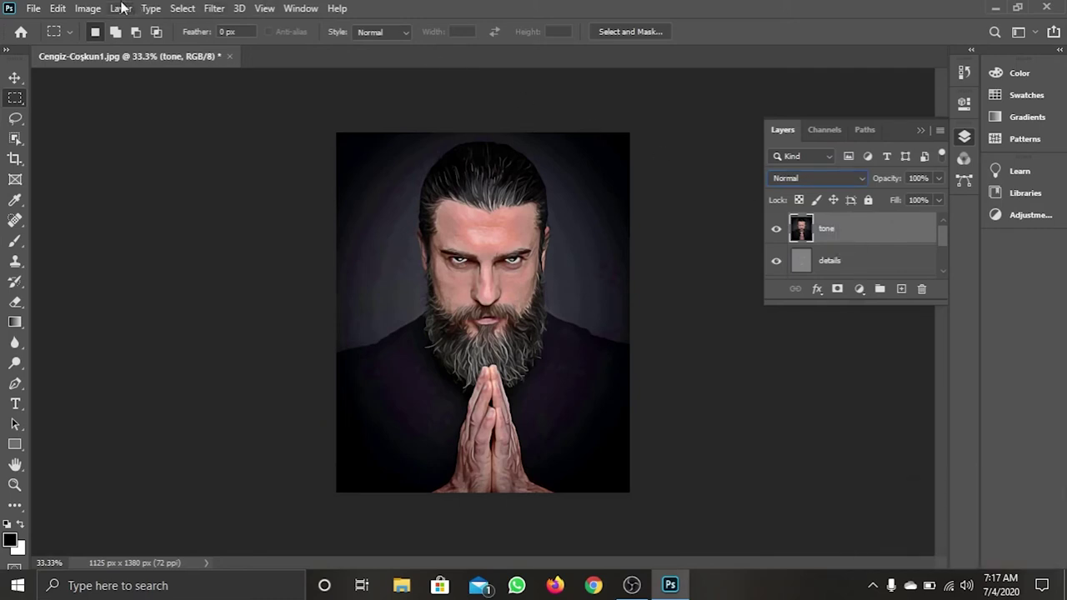
Apply Image > Auto Tone to the tone layer.
click(102, 4)
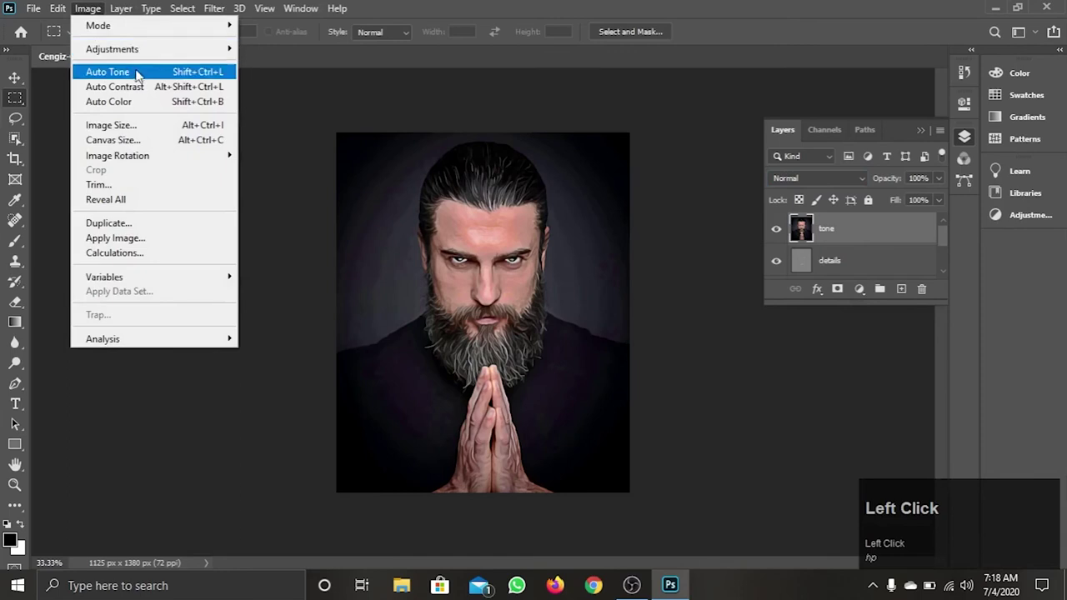
click(168, 77)
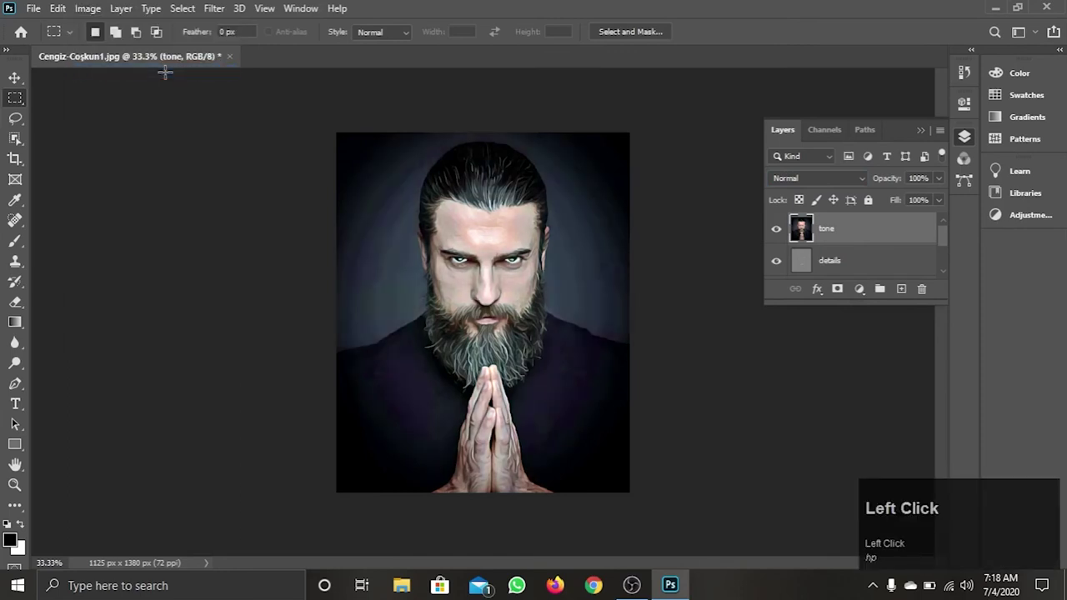
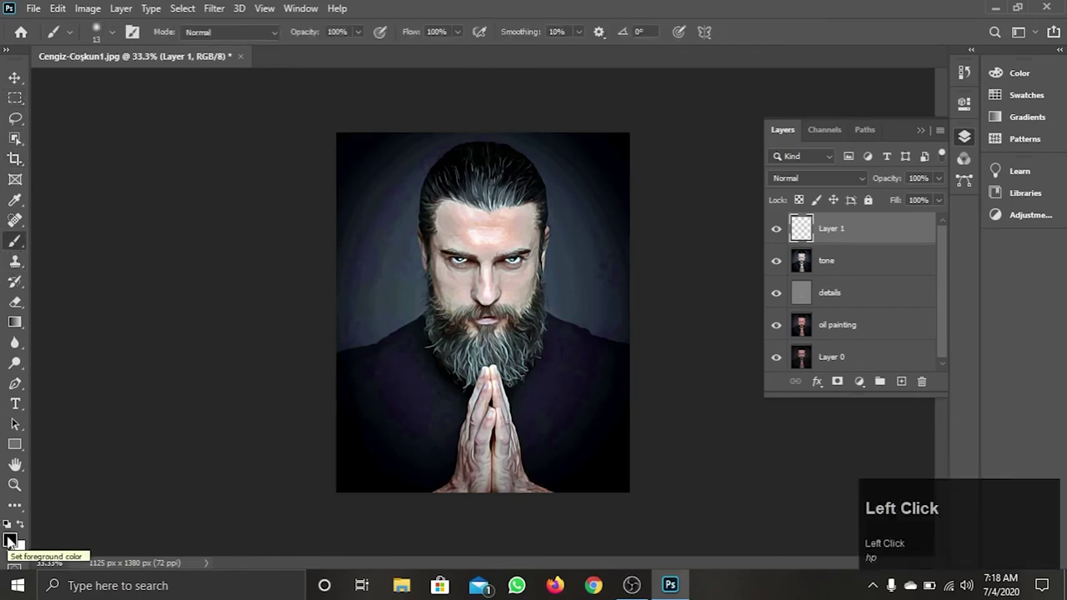
Set the foreground colour to magenta #f852f2 and choose a Soft Round brush.
click(13, 540)
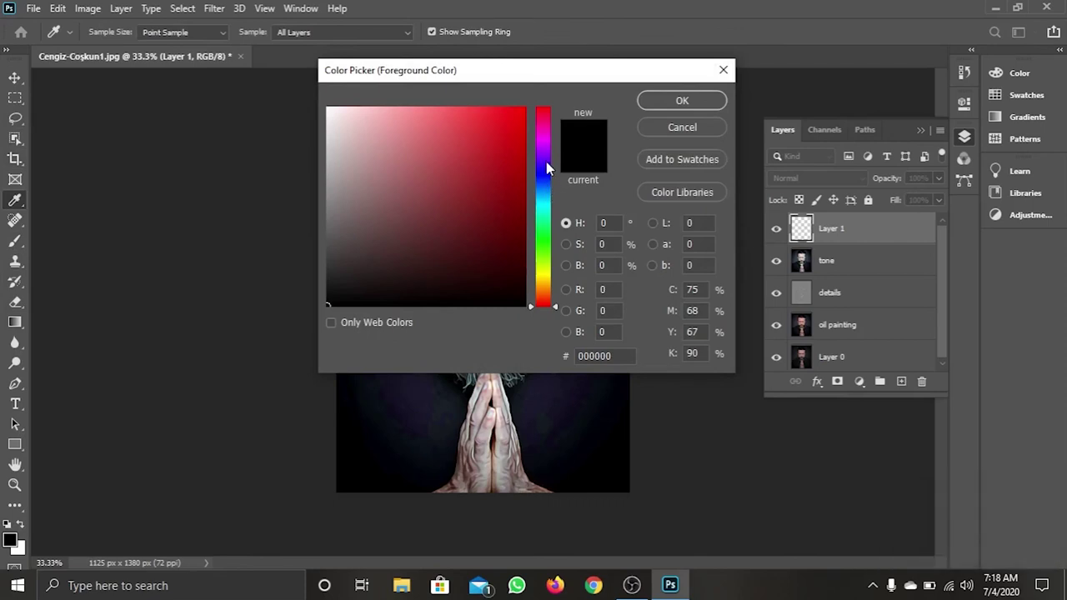
click(550, 144)
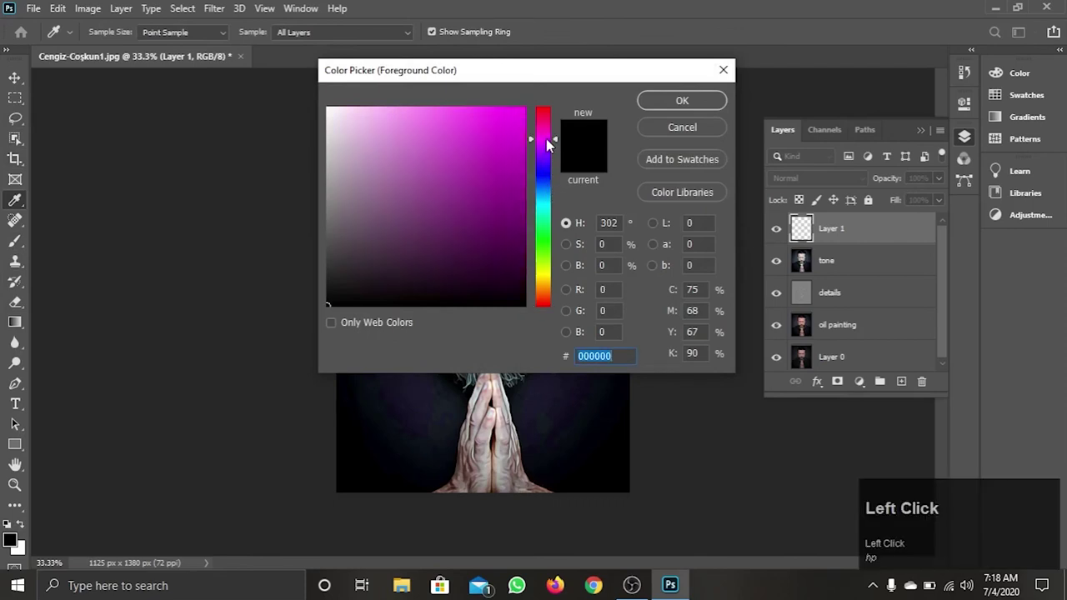
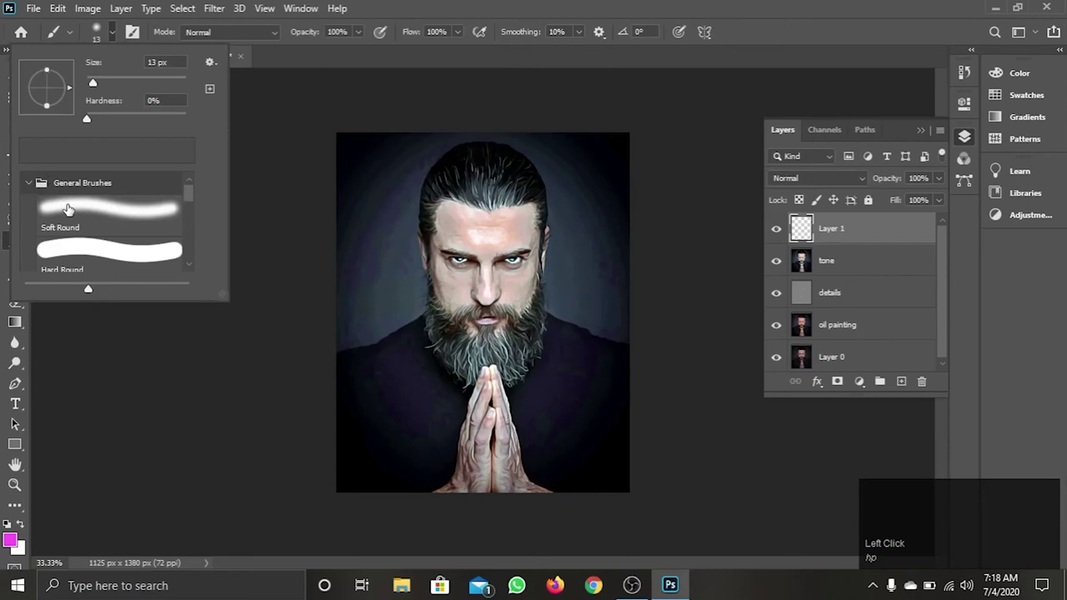
click(136, 77)
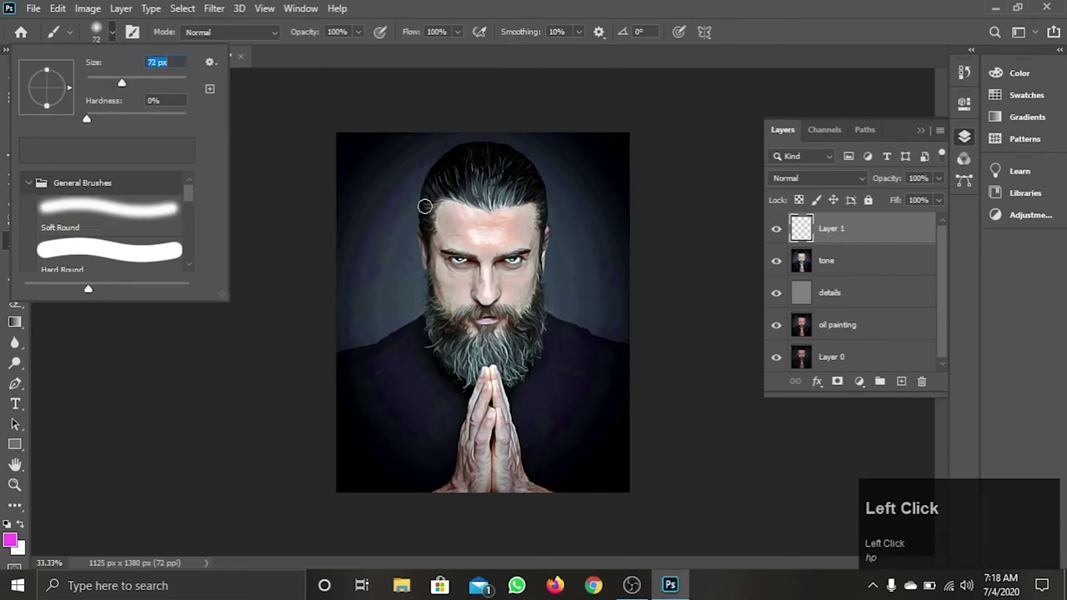
Enlarge the brush and paint a soft magenta glow over the portrait's right side.
text(]]]]]]]]]]]]]]]]]]]]]]]]]]]]]]]]]])
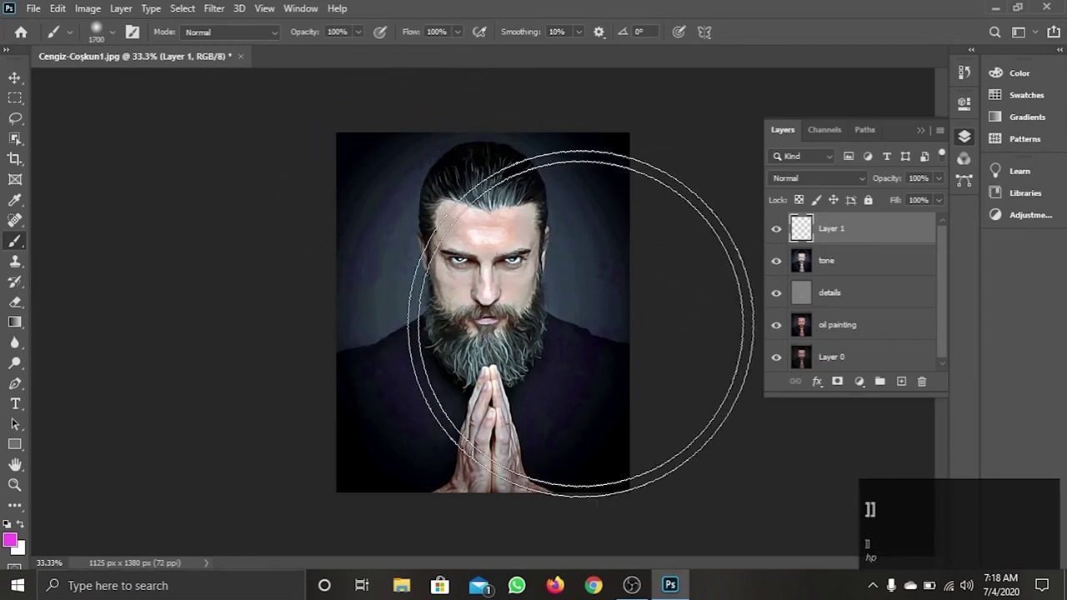
text(])
key([)
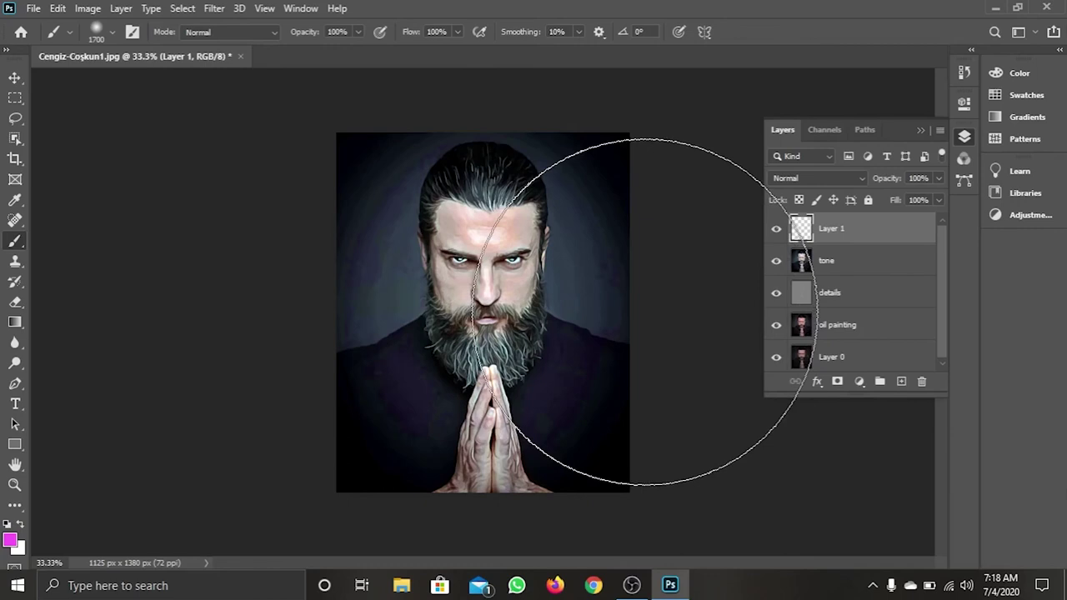
key([)
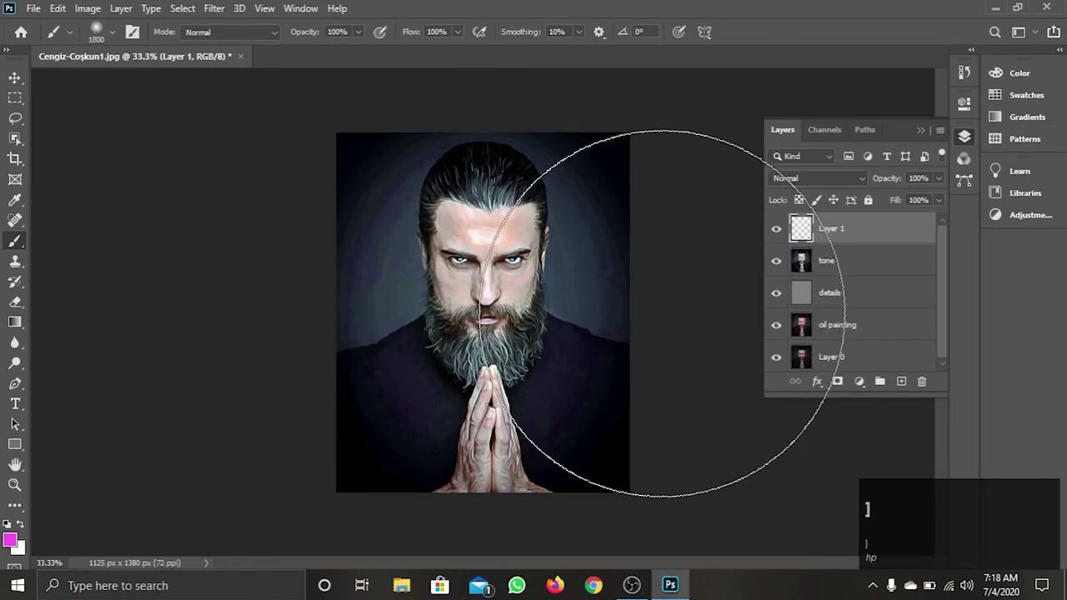
click(96, 24)
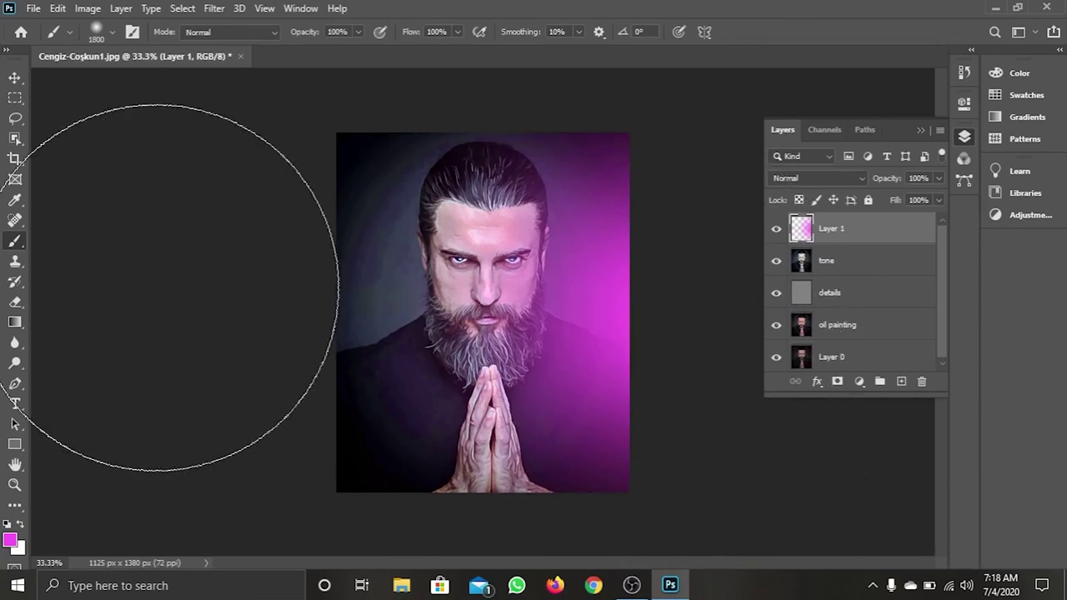
click(96, 24)
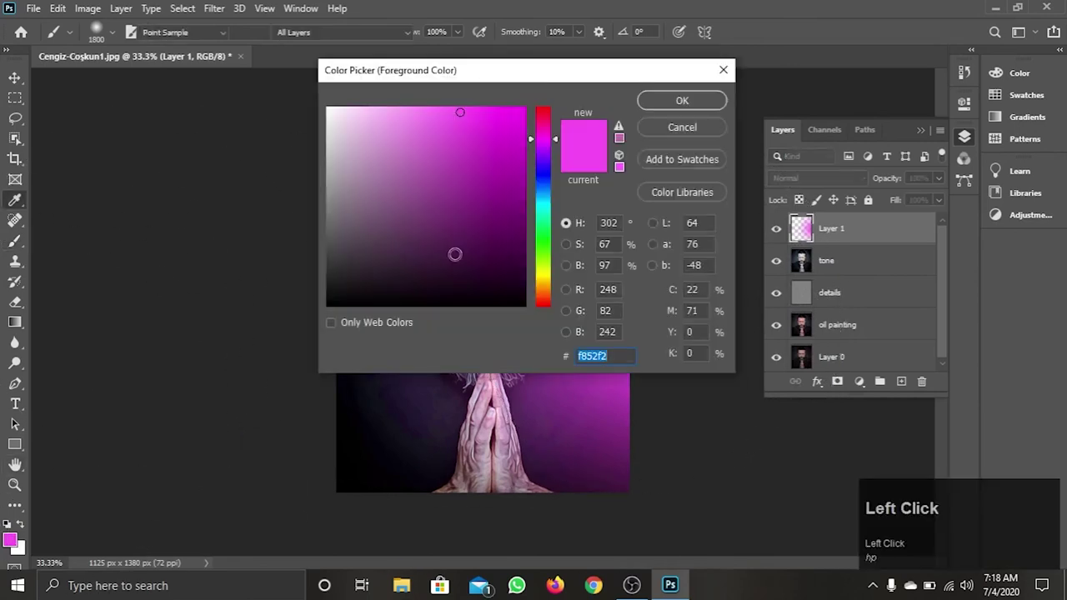